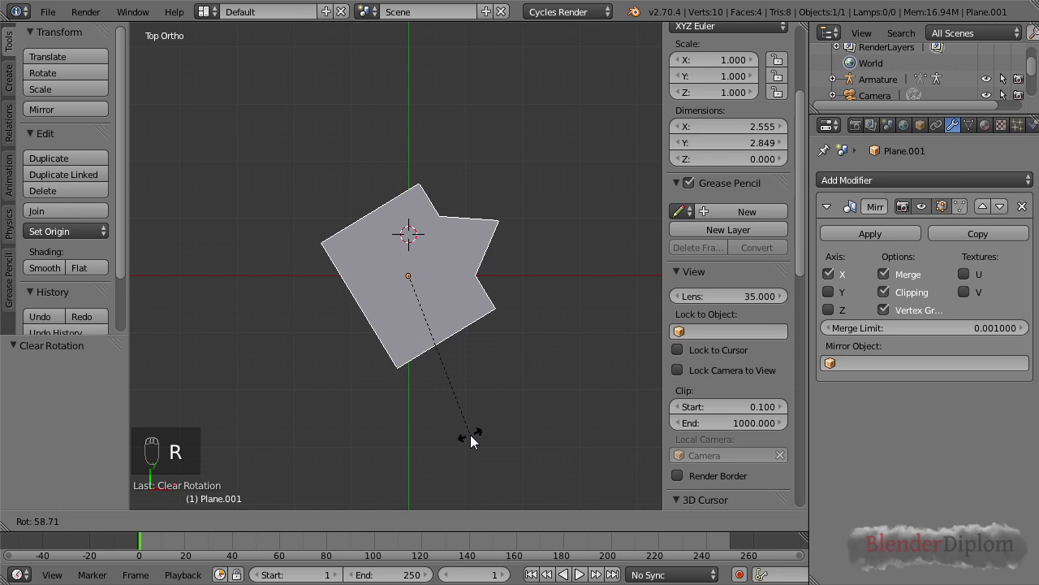
Apply the plane's rotation and switch off Clipping on the Mirror modifier in Edit Mode
{"action": "key", "text": "ctrl+a"}
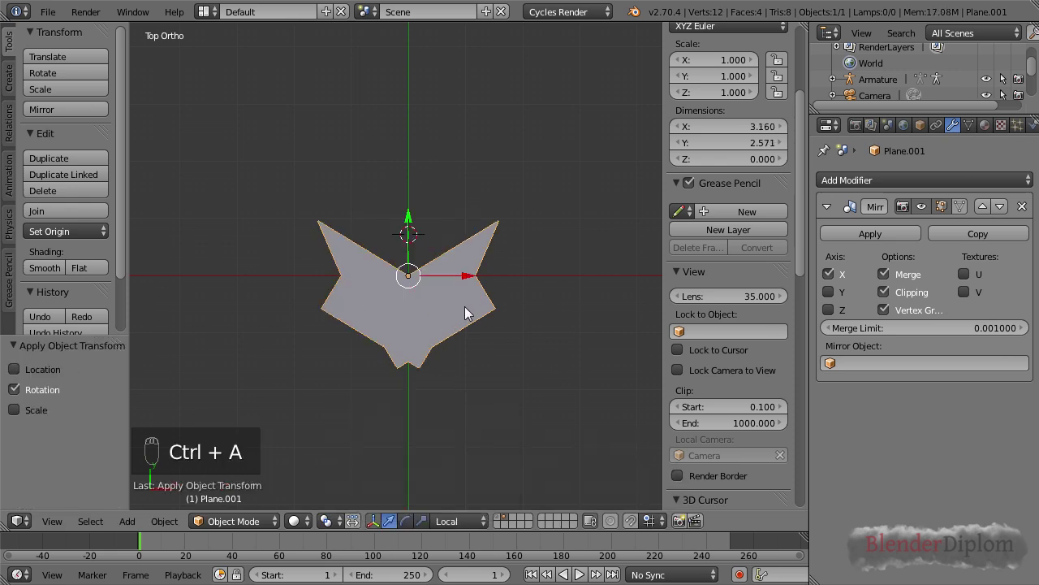
{"action": "key", "text": "Tab"}
{"action": "key", "text": "a"}
{"action": "key", "text": "a"}
{"action": "left_click_drag", "start_coordinate": [895, 295], "coordinate": [544, 362]}
Move the mesh away from the mirror axis so the two mirrored halves separate
{"action": "key", "text": "Tab"}
{"action": "left_click_drag", "start_coordinate": [491, 333], "coordinate": [477, 307]}
{"action": "left_click_drag", "start_coordinate": [457, 271], "coordinate": [552, 212]}
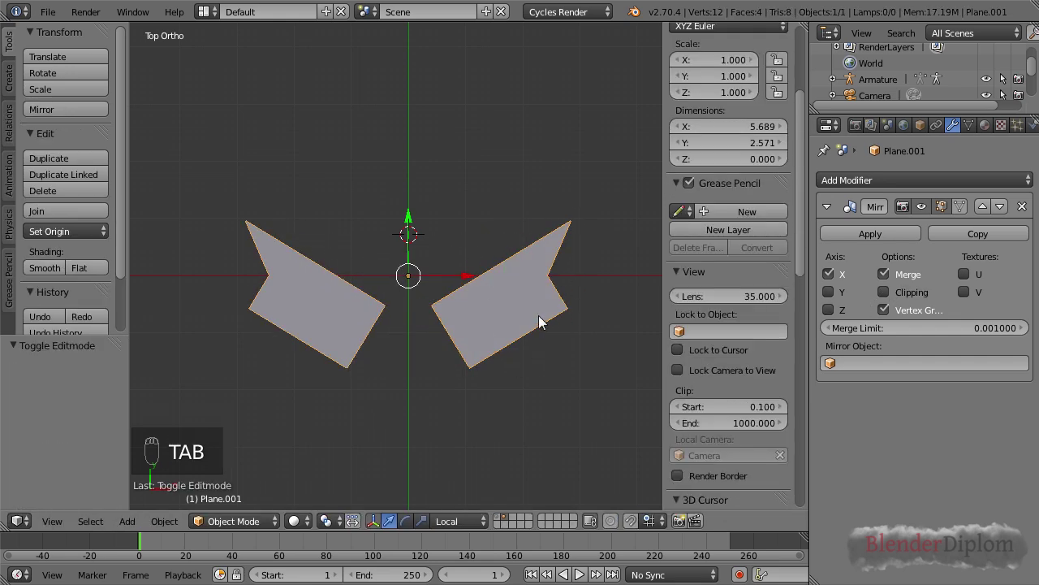
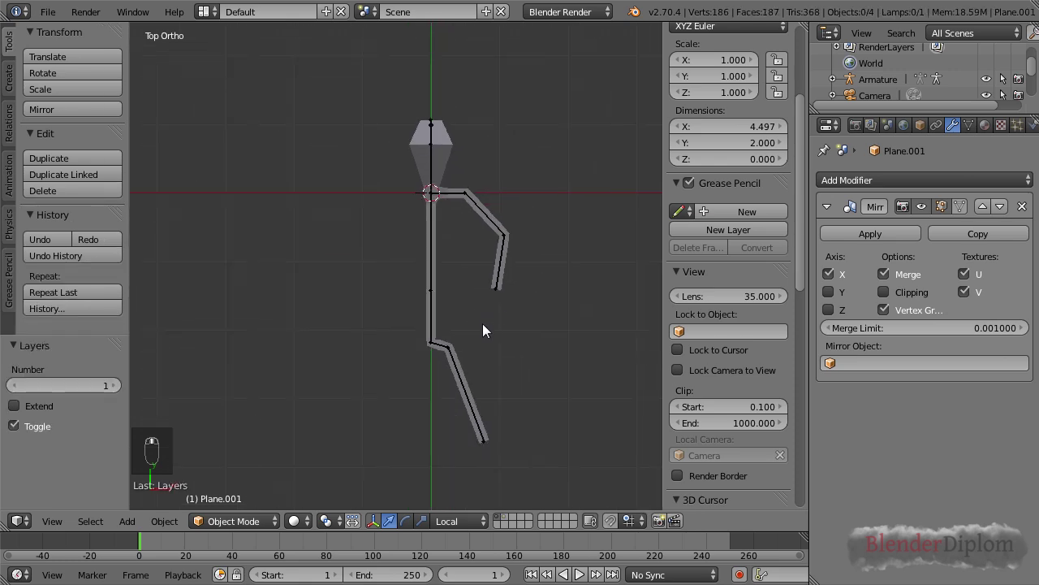
Select the stick-figure mesh and add a Mirror modifier to it
{"action": "left_click_drag", "start_coordinate": [456, 203], "coordinate": [490, 332]}
{"action": "key", "text": "ctrl+Tab"}
{"action": "key", "text": "r"}
{"action": "left_click_drag", "start_coordinate": [490, 331], "coordinate": [495, 215]}
{"action": "left_click_drag", "start_coordinate": [495, 214], "coordinate": [717, 337]}
{"action": "key", "text": "r"}
{"action": "left_click_drag", "start_coordinate": [863, 187], "coordinate": [722, 327]}
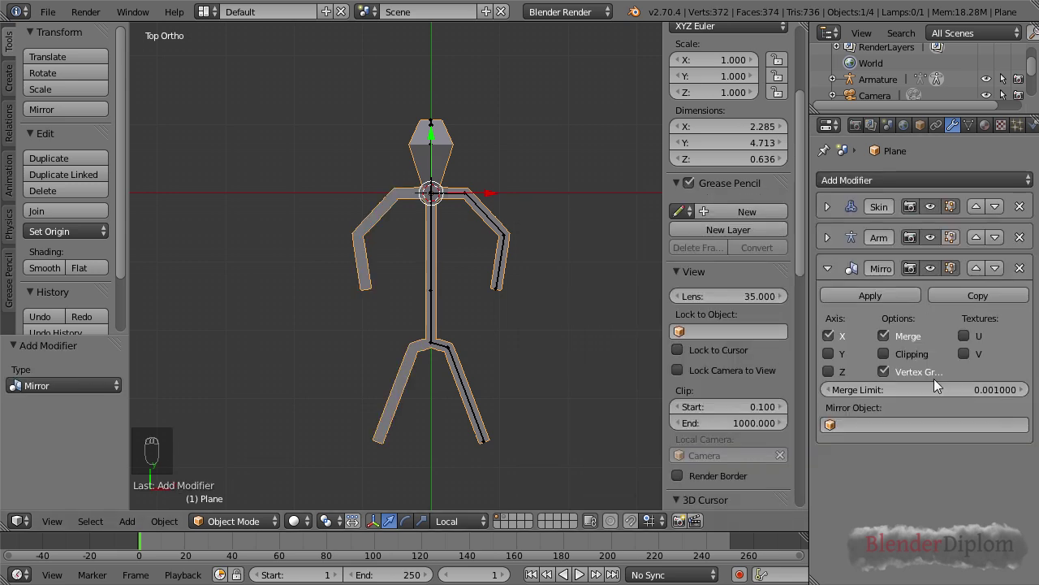
Move the Mirror modifier to the top of the stack, above Skin and Armature
{"action": "left_click_drag", "start_coordinate": [983, 273], "coordinate": [926, 449]}
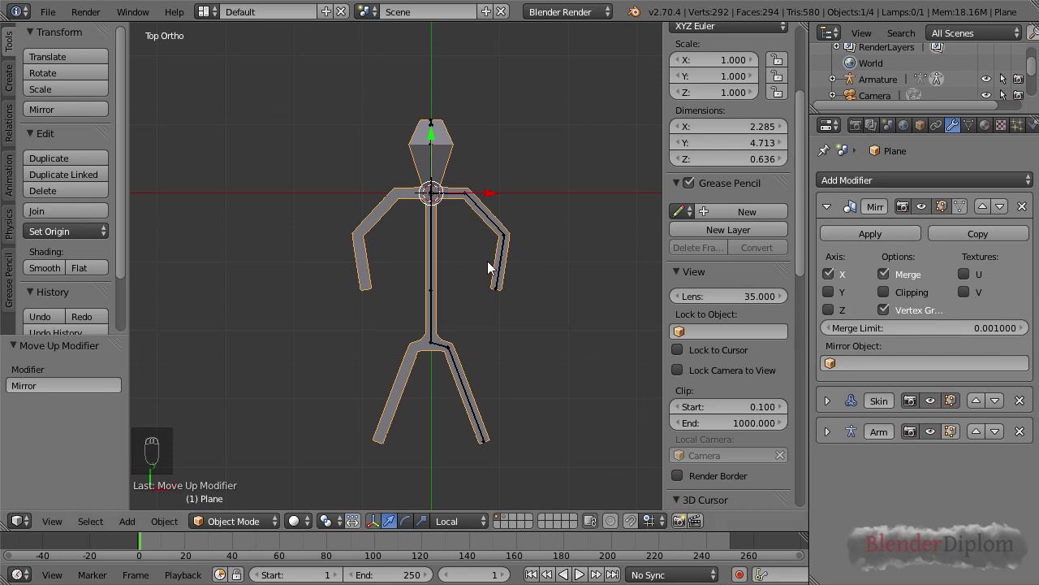
Add a Subdivision Surface modifier and move the Mirror modifier down the stack
{"action": "key", "text": "ctrl+2"}
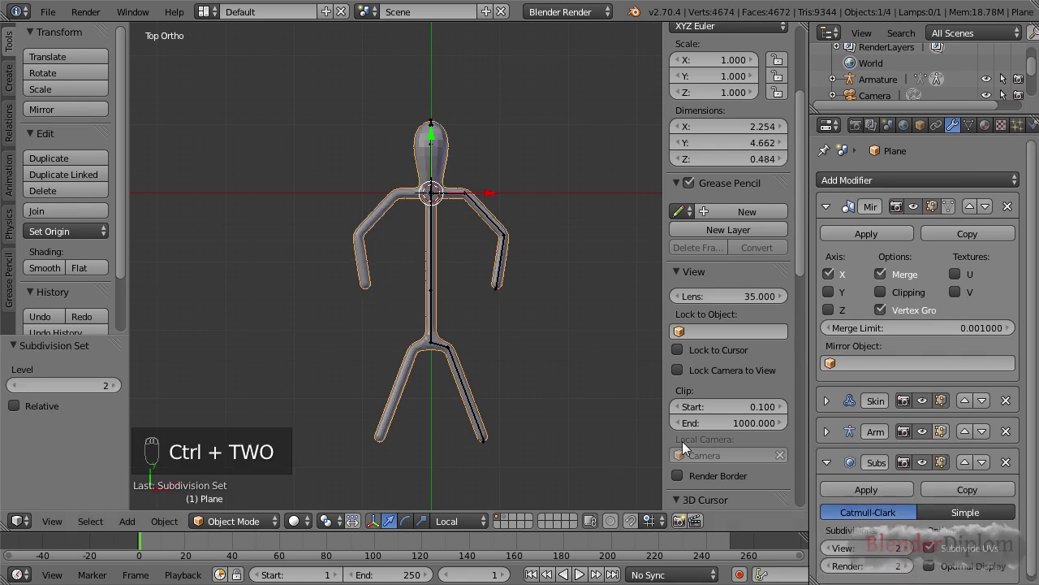
{"action": "left_click_drag", "start_coordinate": [995, 218], "coordinate": [985, 271]}
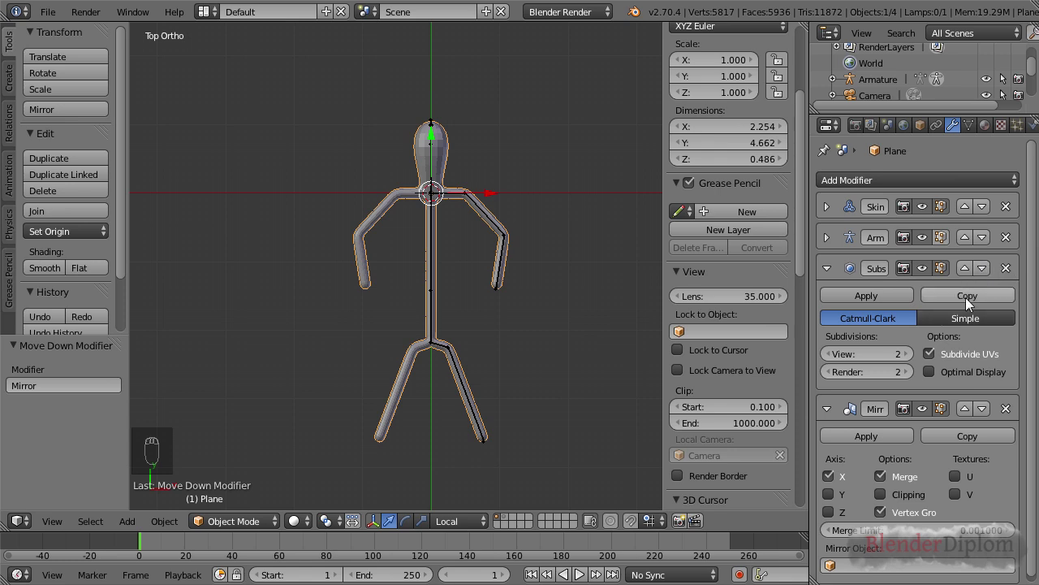
{"action": "left_click_drag", "start_coordinate": [984, 272], "coordinate": [980, 464]}
Move the Mirror modifier back to the top, leaving Subdivision last in the stack
{"action": "left_click_drag", "start_coordinate": [971, 471], "coordinate": [949, 224]}
{"action": "left_click", "coordinate": [949, 224]}
{"action": "left_click_drag", "start_coordinate": [943, 227], "coordinate": [552, 259]}
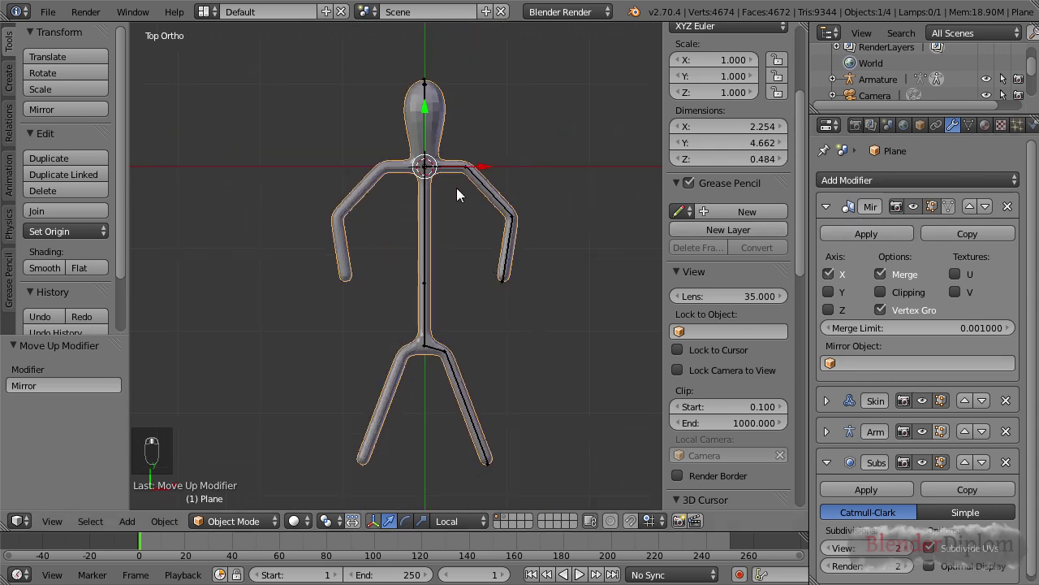
{"action": "left_click_drag", "start_coordinate": [484, 190], "coordinate": [502, 229]}
Test-rotate an arm bone, cancel the pose, and select the right arm's bone chain
{"action": "key", "text": "r"}
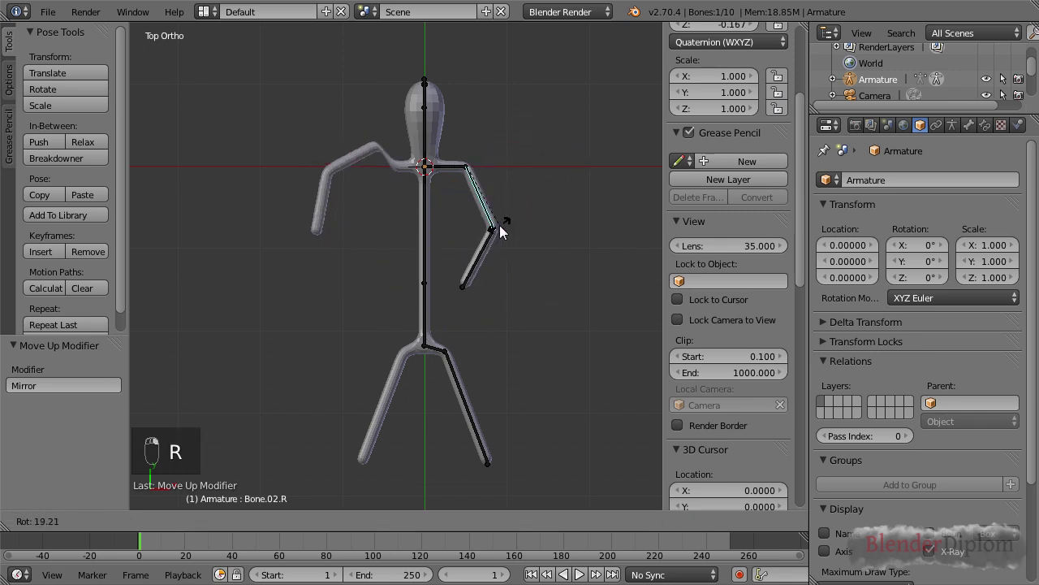
{"action": "key", "text": "r"}
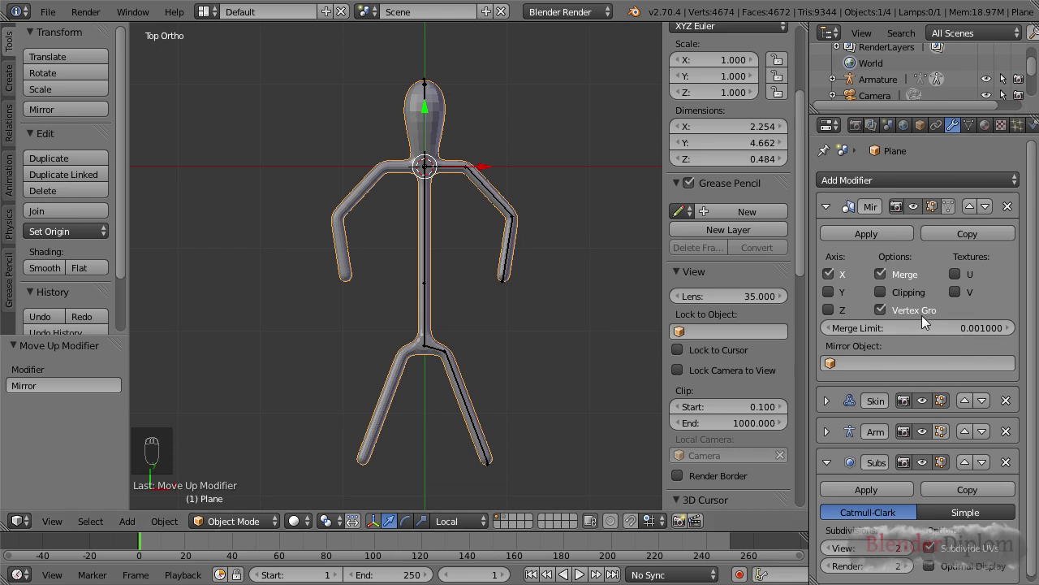
{"action": "left_click_drag", "start_coordinate": [928, 313], "coordinate": [888, 308]}
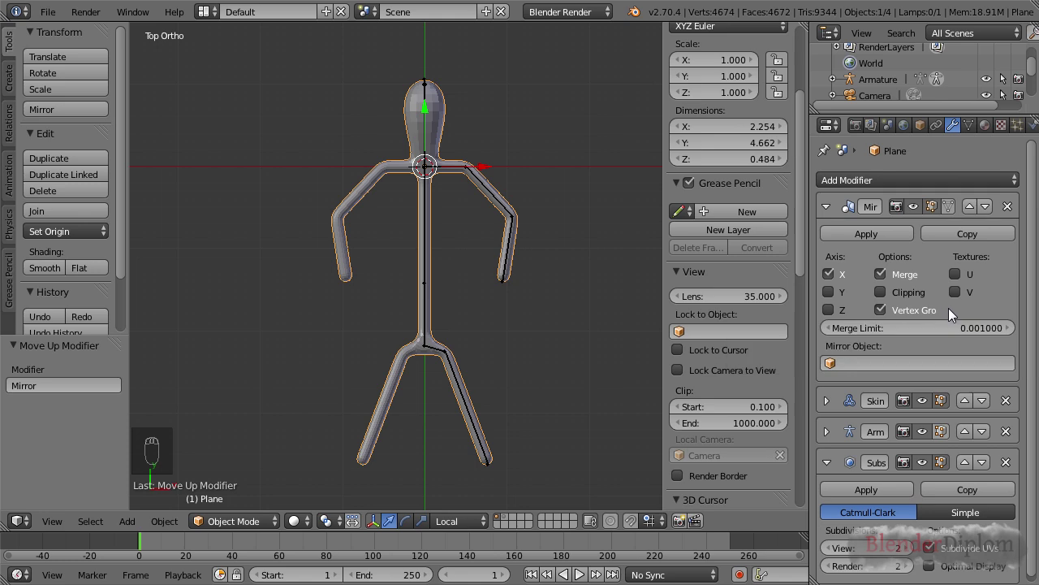
{"action": "left_click_drag", "start_coordinate": [935, 311], "coordinate": [499, 291]}
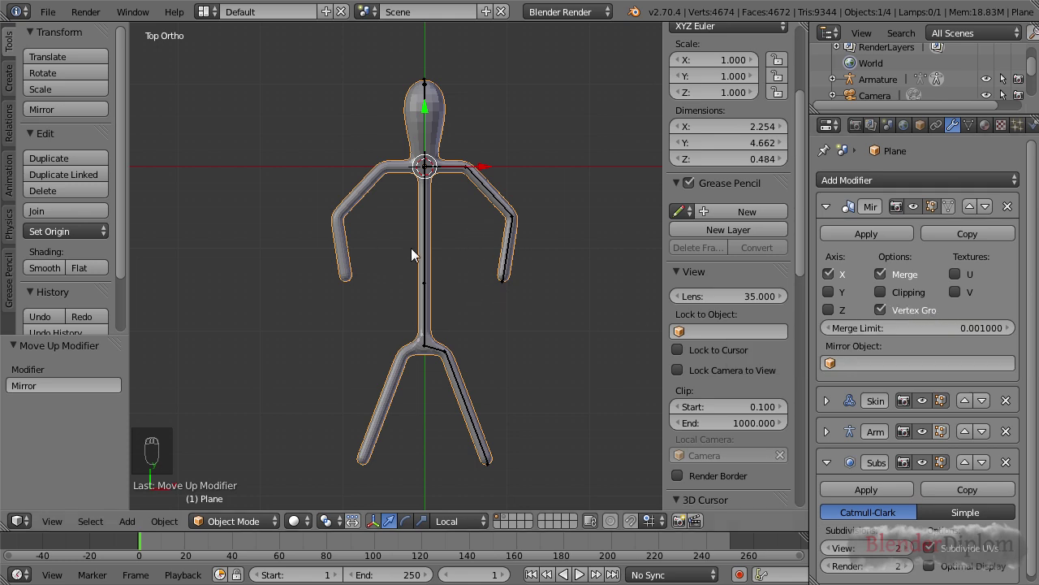
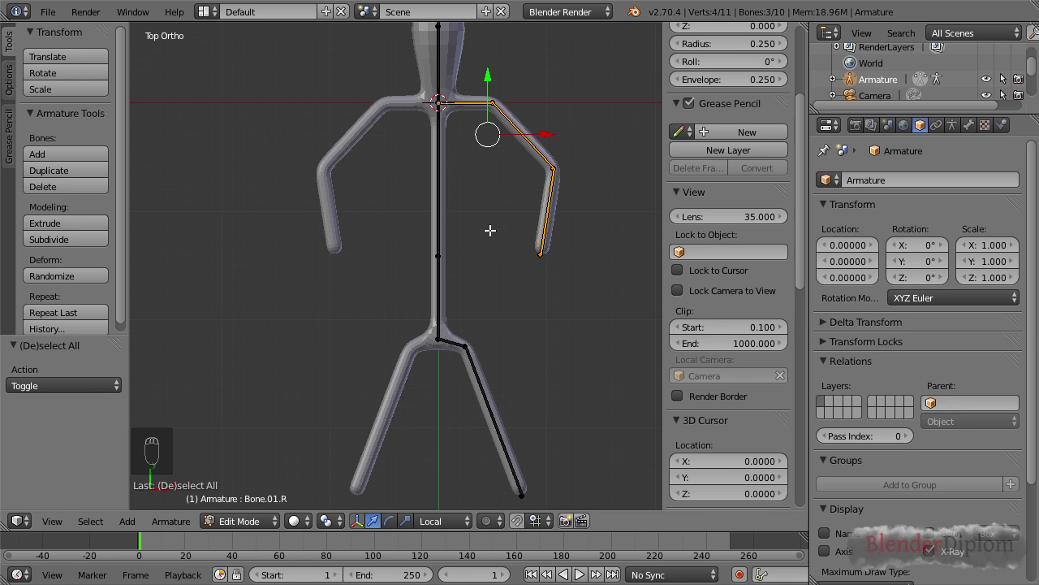
Set the pivot point to the 3D cursor for mirroring the arm bones
{"action": "key", "text": "."}
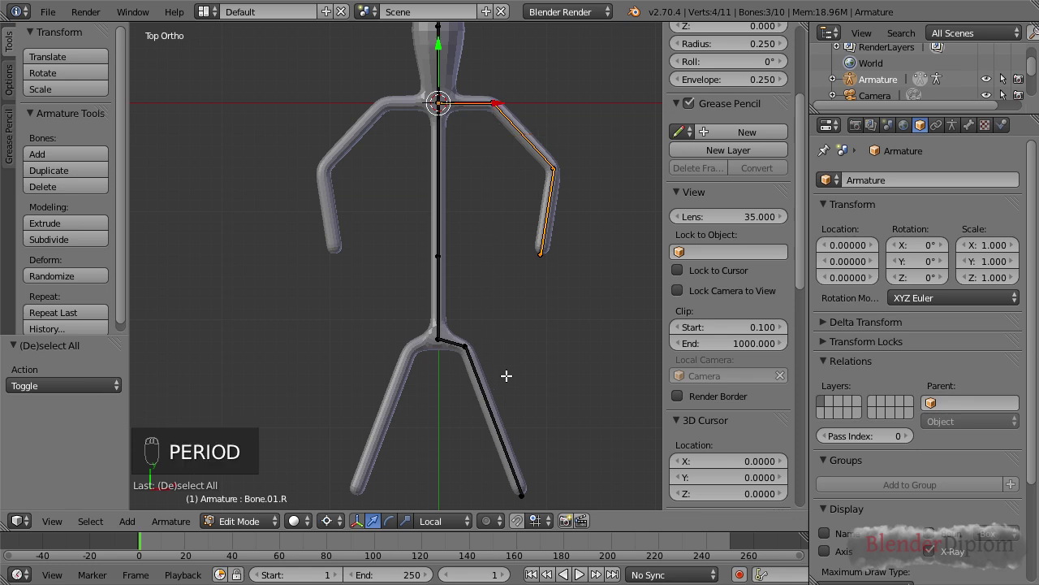
{"action": "left_click_drag", "start_coordinate": [332, 528], "coordinate": [365, 441]}
{"action": "left_click_drag", "start_coordinate": [366, 486], "coordinate": [399, 143]}
{"action": "key", "text": ","}
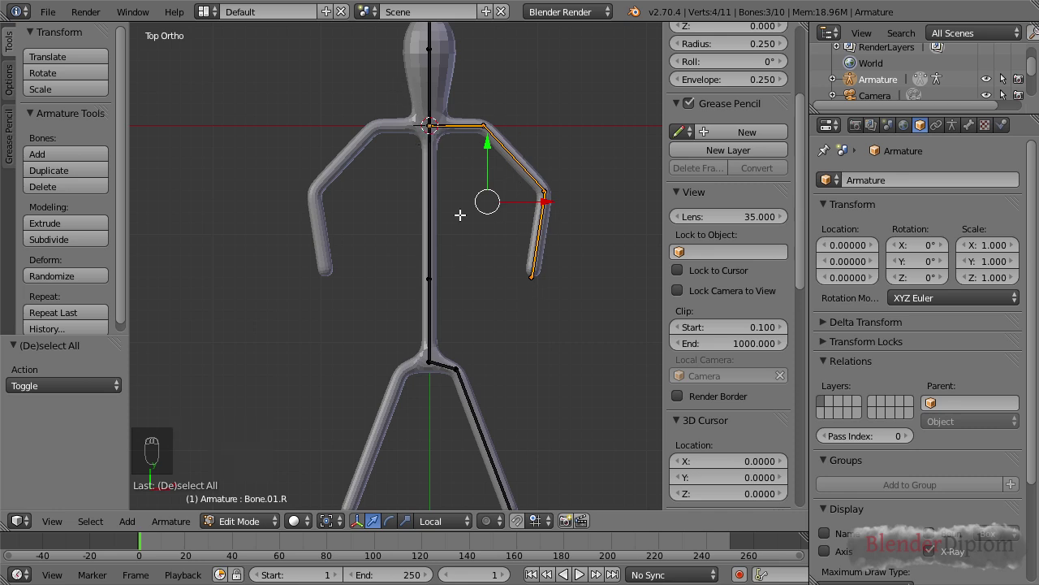
{"action": "key", "text": "."}
Duplicate the right arm bones and scale the copy by -1 on X to mirror it
{"action": "key", "text": "shift+d"}
{"action": "key", "text": "s"}
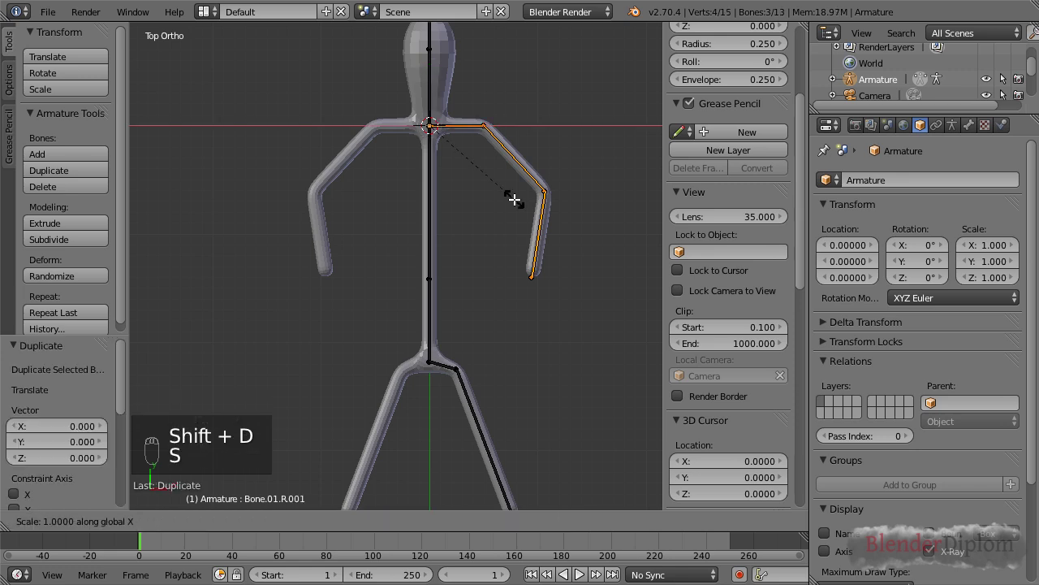
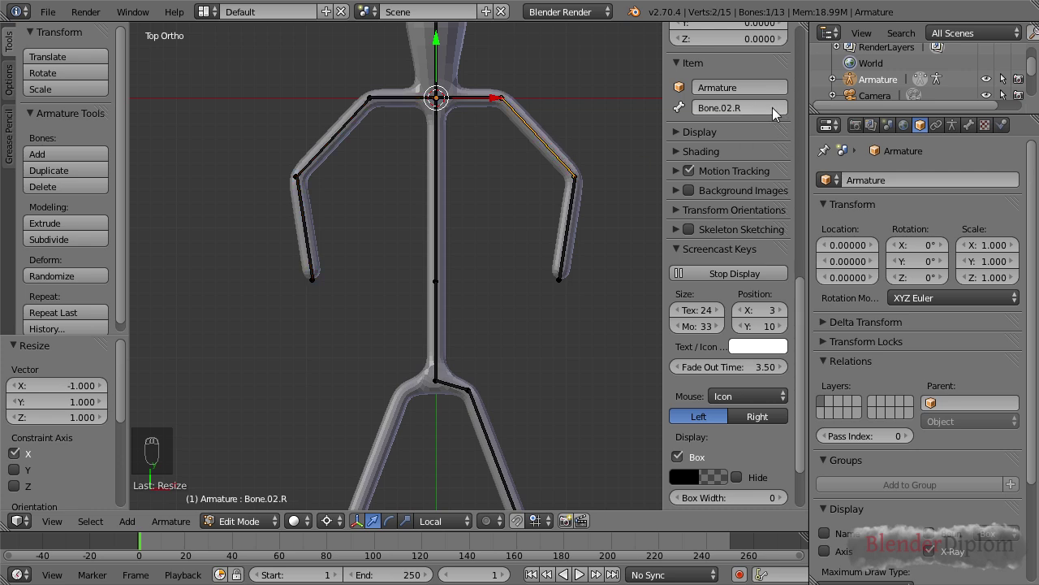
Flip the copied bones' names to left-side .L names and leave Edit Mode
{"action": "key", "text": "ctrl+z"}
{"action": "key", "text": "w"}
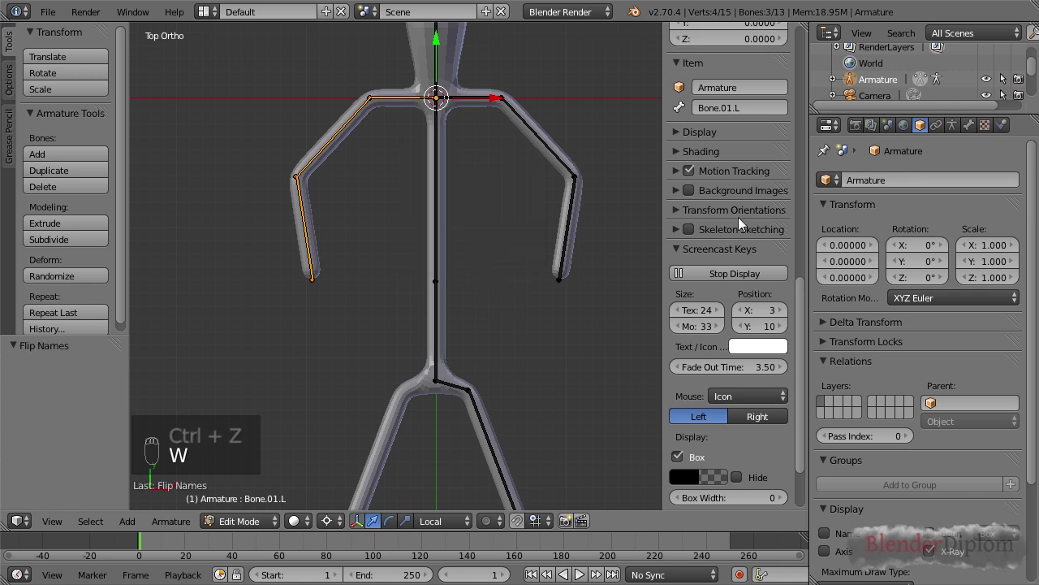
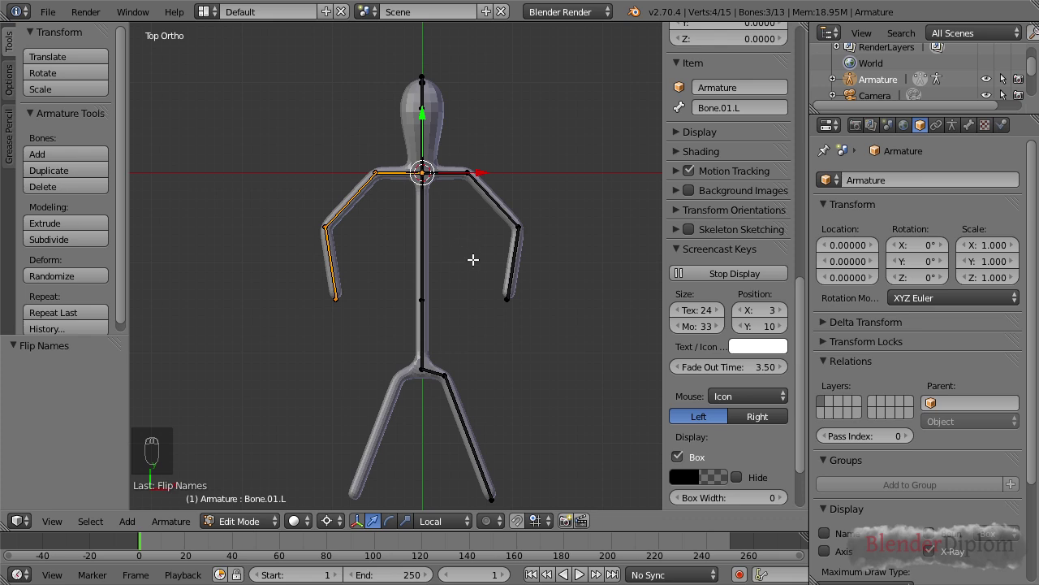
{"action": "left_click_drag", "start_coordinate": [463, 232], "coordinate": [651, 117]}
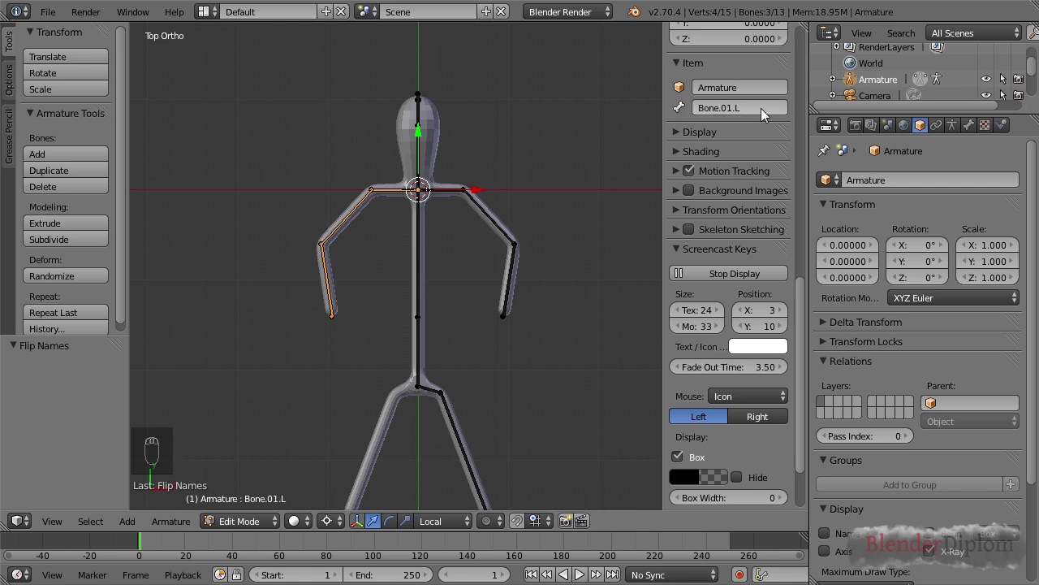
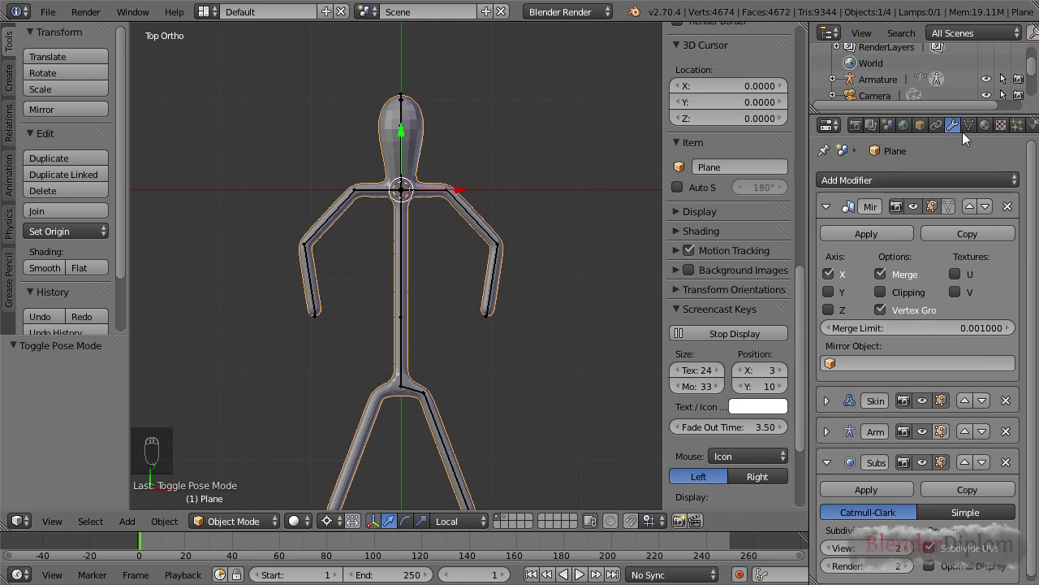
Select the Plane mesh and show its Vertex Groups in the Object Data tab
{"action": "left_click_drag", "start_coordinate": [971, 133], "coordinate": [898, 380]}
{"action": "left_click_drag", "start_coordinate": [898, 379], "coordinate": [876, 327]}
{"action": "left_click_drag", "start_coordinate": [875, 327], "coordinate": [880, 338]}
{"action": "left_click_drag", "start_coordinate": [879, 338], "coordinate": [876, 333]}
Leave Pose Mode on the armature and select the Plane object
{"action": "left_click_drag", "start_coordinate": [880, 331], "coordinate": [467, 214]}
{"action": "left_click_drag", "start_coordinate": [471, 217], "coordinate": [578, 218]}
{"action": "key", "text": "r"}
{"action": "key", "text": "r"}
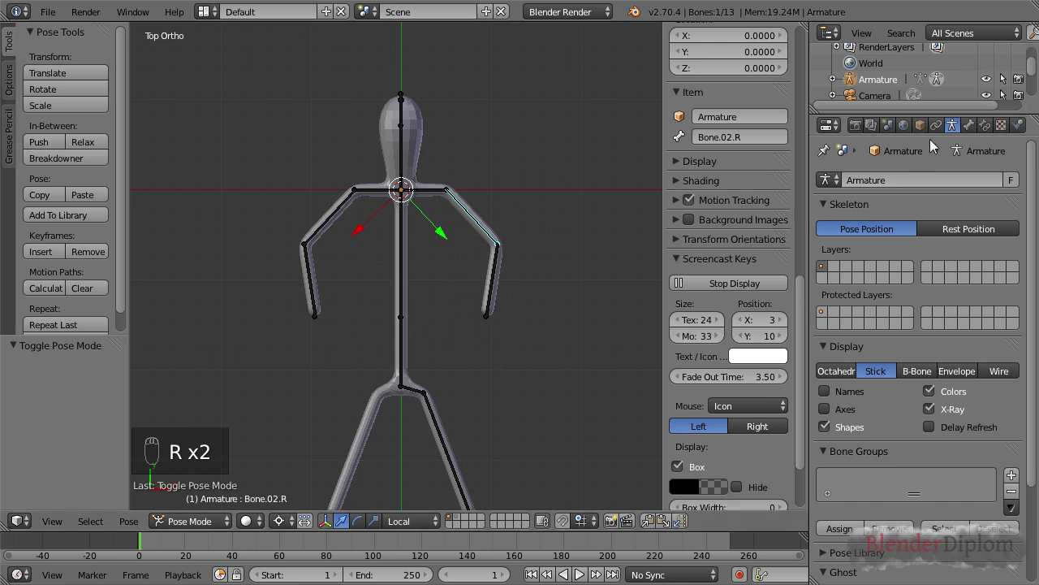
Show the Plane's modifier stack with the Mirror modifier in the Properties editor
{"action": "left_click_drag", "start_coordinate": [443, 141], "coordinate": [912, 243]}
{"action": "left_click_drag", "start_coordinate": [913, 244], "coordinate": [938, 172]}
{"action": "left_click_drag", "start_coordinate": [960, 125], "coordinate": [922, 343]}
{"action": "middle_click", "coordinate": [922, 343]}
{"action": "left_click", "coordinate": [922, 343]}
{"action": "left_click_drag", "start_coordinate": [922, 343], "coordinate": [755, 314]}
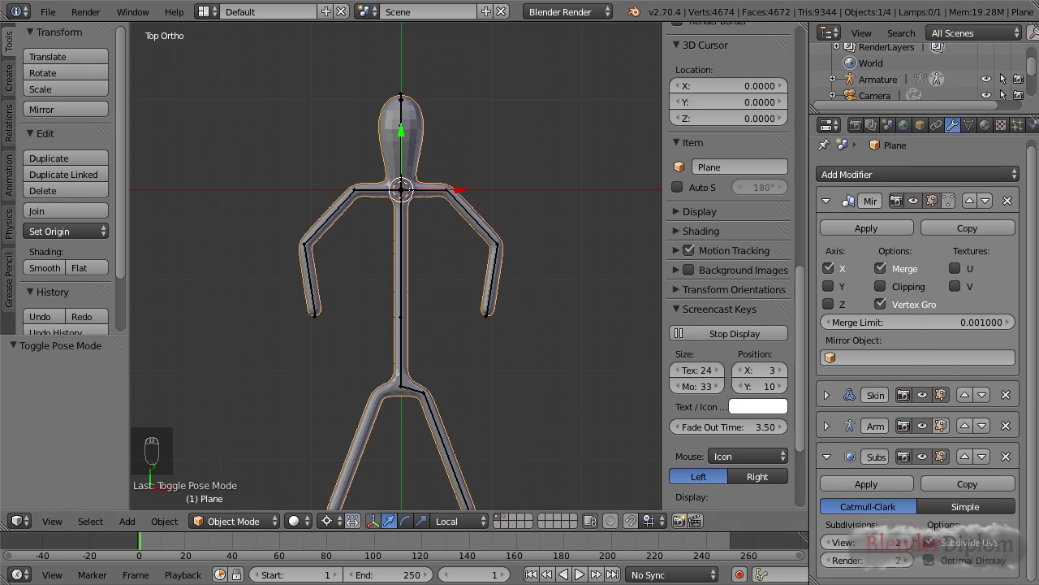
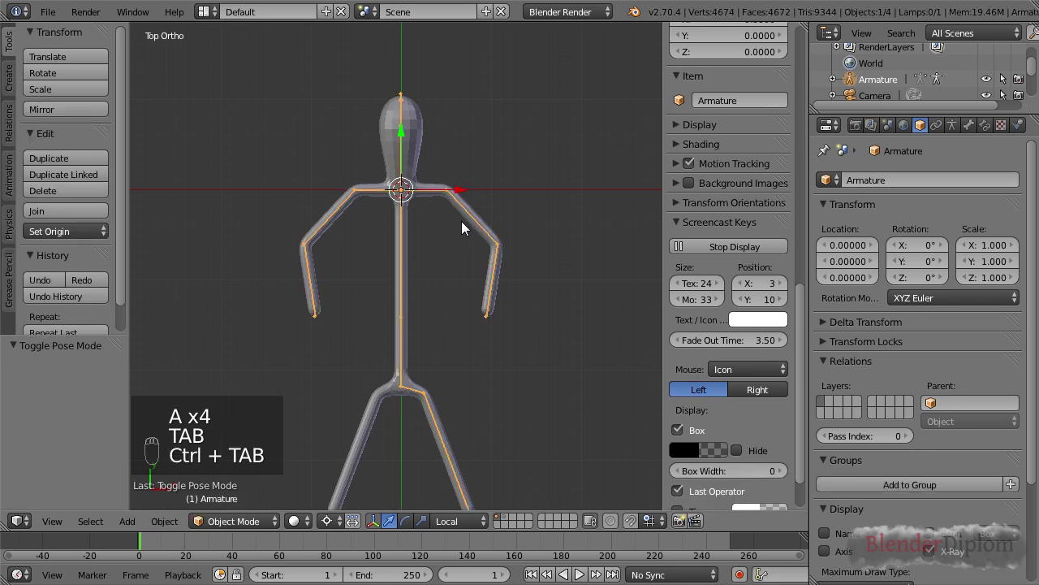
Select the mesh then the armature and parent with Armature Deform using empty groups
{"action": "left_click", "coordinate": [232, 524]}
{"action": "left_click", "coordinate": [250, 508]}
{"action": "left_click_drag", "start_coordinate": [377, 382], "coordinate": [417, 139]}
{"action": "left_click_drag", "start_coordinate": [421, 120], "coordinate": [463, 212]}
{"action": "left_click_drag", "start_coordinate": [466, 210], "coordinate": [448, 277]}
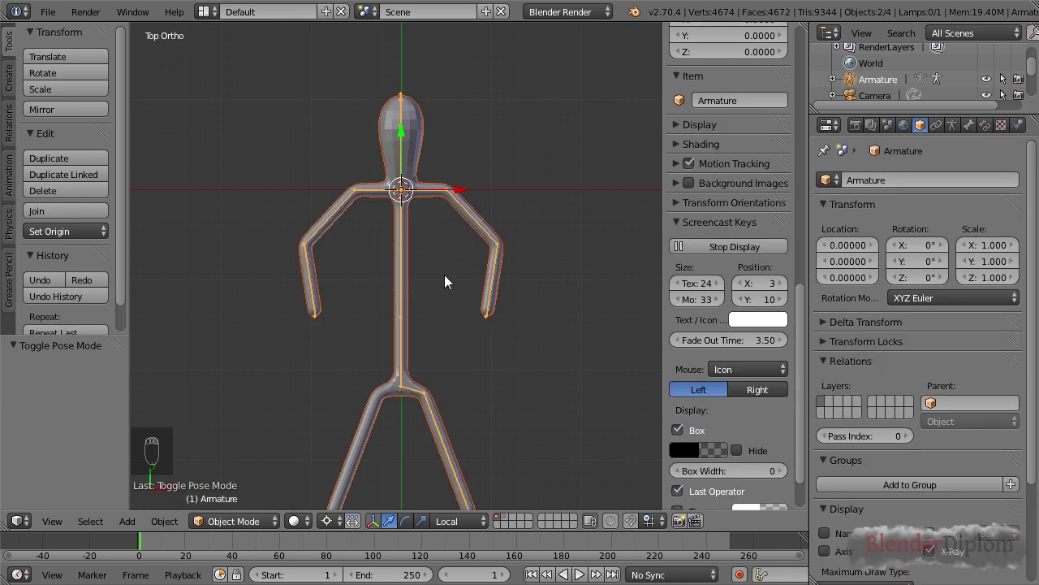
{"action": "key", "text": "ctrl+p"}
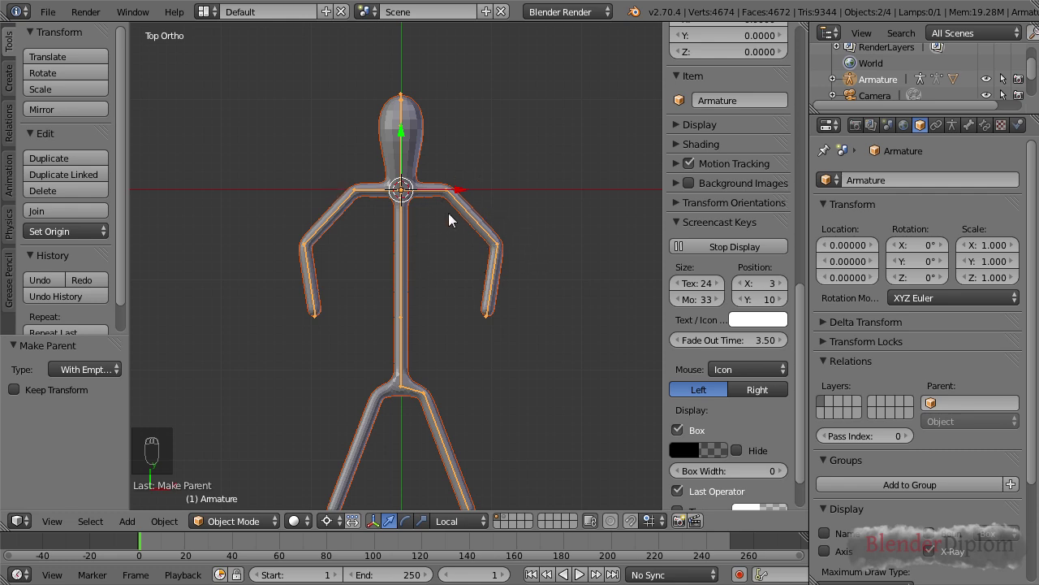
Select only the stick-figure mesh and show its vertex groups in Object Data
{"action": "right_click", "coordinate": [372, 194]}
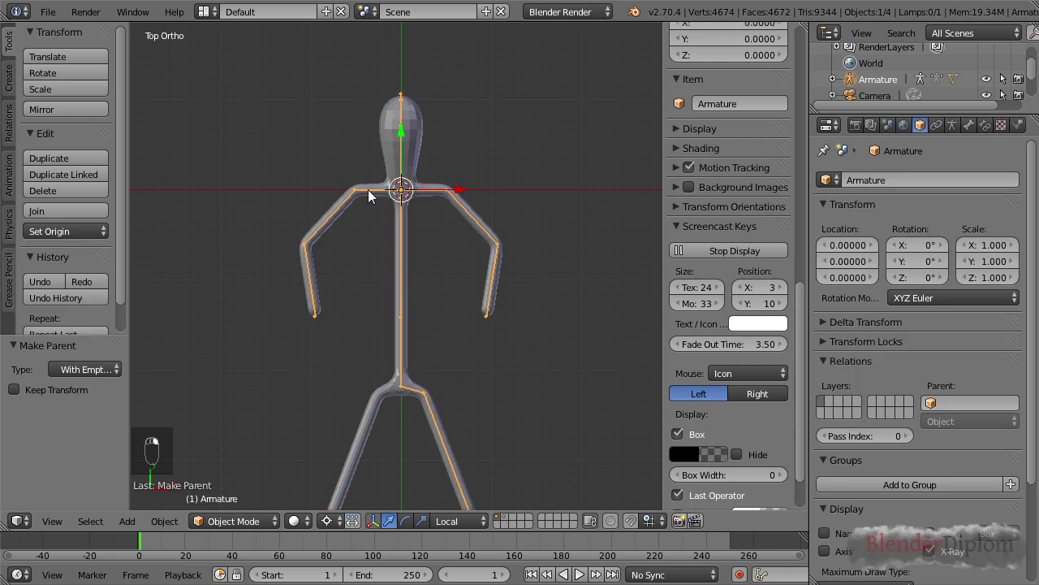
{"action": "left_click_drag", "start_coordinate": [922, 144], "coordinate": [500, 168]}
{"action": "left_click_drag", "start_coordinate": [465, 137], "coordinate": [978, 122]}
{"action": "left_click_drag", "start_coordinate": [978, 123], "coordinate": [892, 398]}
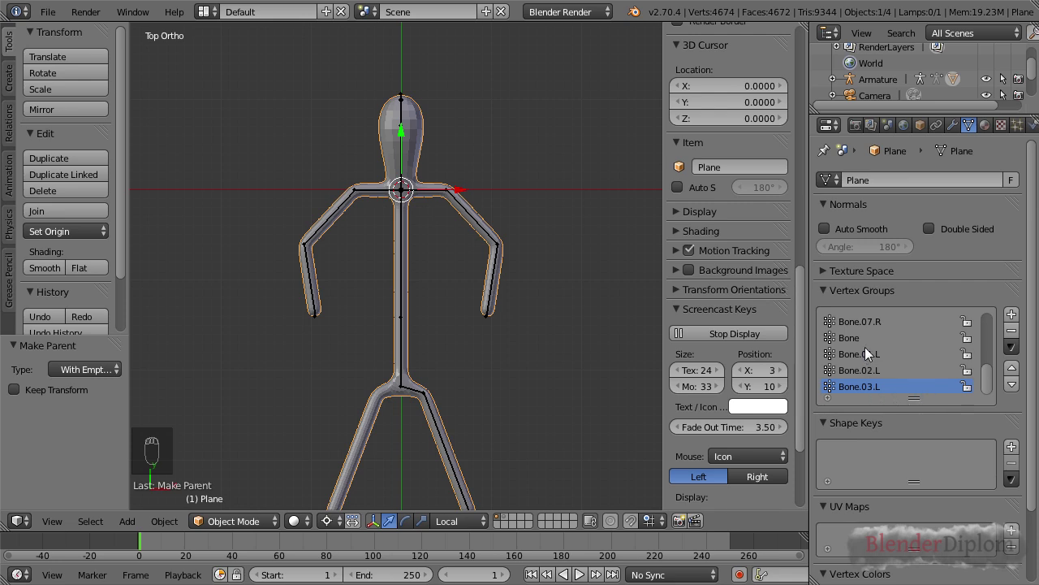
{"action": "left_click_drag", "start_coordinate": [868, 356], "coordinate": [889, 363]}
Scroll through the .L and .R bone vertex groups and return to the Modifiers tab
{"action": "left_click_drag", "start_coordinate": [889, 363], "coordinate": [889, 388]}
{"action": "left_click_drag", "start_coordinate": [890, 389], "coordinate": [891, 329]}
{"action": "left_click_drag", "start_coordinate": [891, 329], "coordinate": [885, 380]}
{"action": "left_click_drag", "start_coordinate": [884, 375], "coordinate": [918, 268]}
{"action": "left_click_drag", "start_coordinate": [960, 131], "coordinate": [994, 281]}
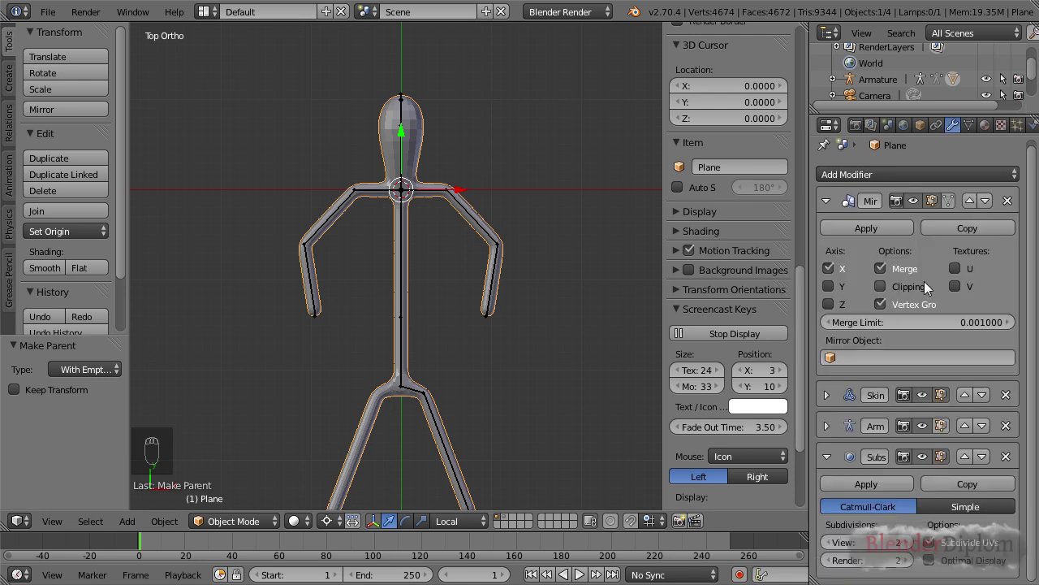
Enter Pose Mode and test-rotate arm bones so the mirrored mesh bends with them
{"action": "left_click_drag", "start_coordinate": [463, 205], "coordinate": [467, 257]}
{"action": "key", "text": "ctrl+Tab"}
{"action": "key", "text": "r"}
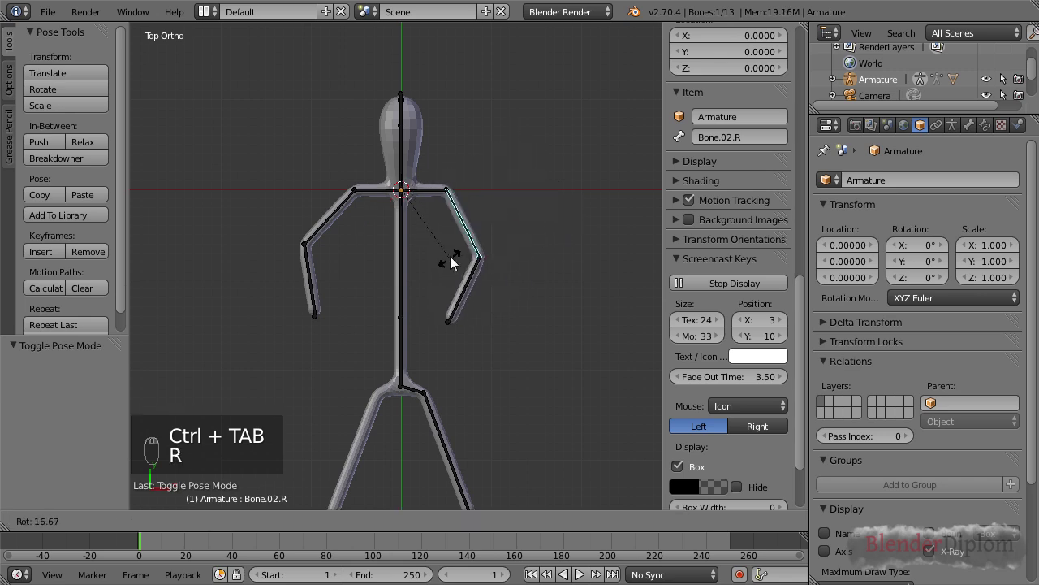
{"action": "key", "text": ","}
{"action": "key", "text": "r"}
{"action": "left_click_drag", "start_coordinate": [349, 205], "coordinate": [370, 281]}
{"action": "key", "text": "r"}
{"action": "left_click", "coordinate": [370, 257]}
{"action": "left_click_drag", "start_coordinate": [433, 328], "coordinate": [472, 257]}
{"action": "key", "text": "r"}
Select leg and arm bones and test-rotate them, reverting the pose to rest
{"action": "right_click", "coordinate": [472, 257]}
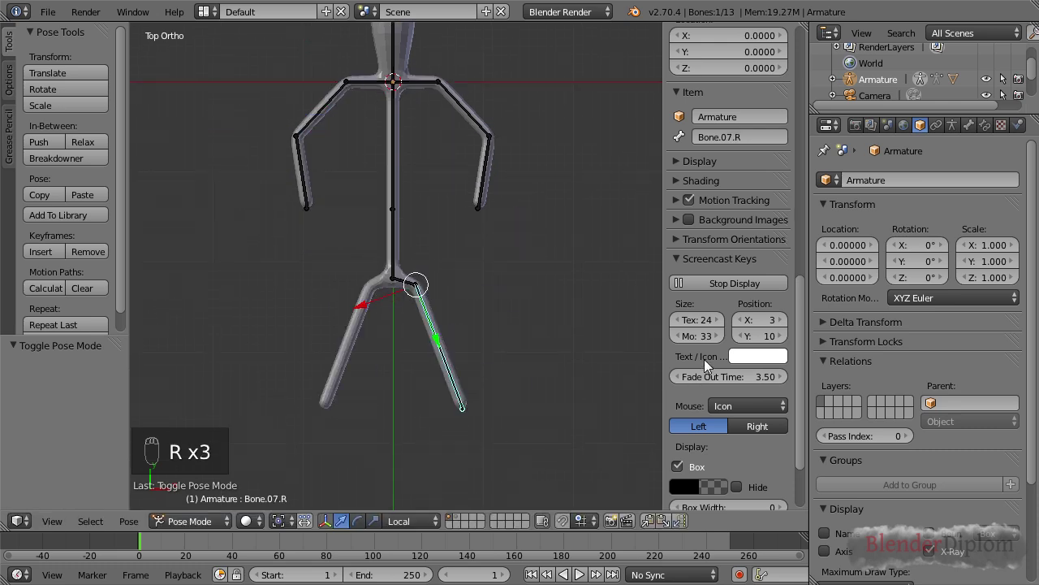
{"action": "left_click_drag", "start_coordinate": [423, 338], "coordinate": [424, 299]}
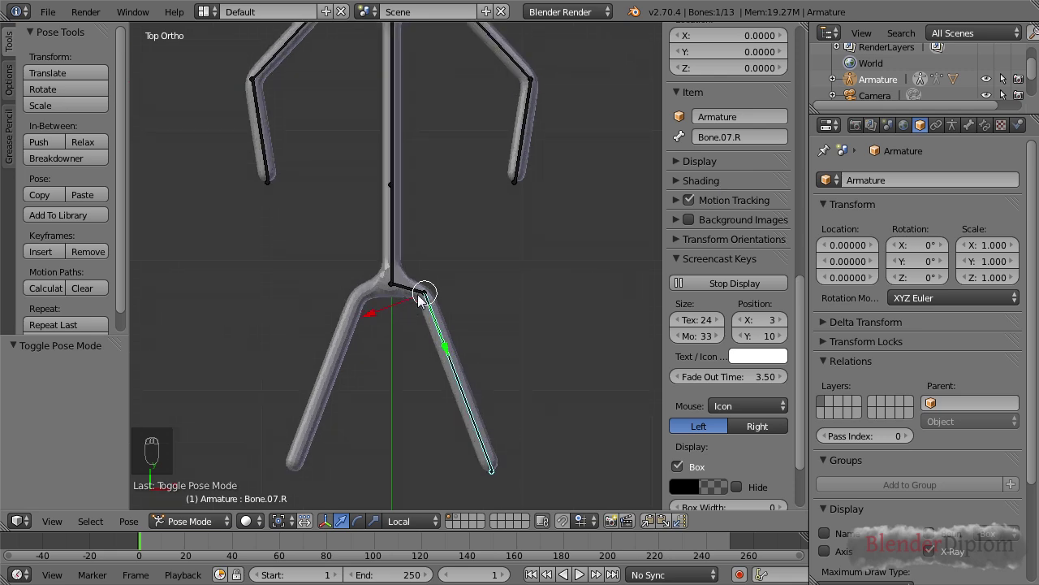
{"action": "left_click_drag", "start_coordinate": [416, 293], "coordinate": [474, 253]}
{"action": "key", "text": "r"}
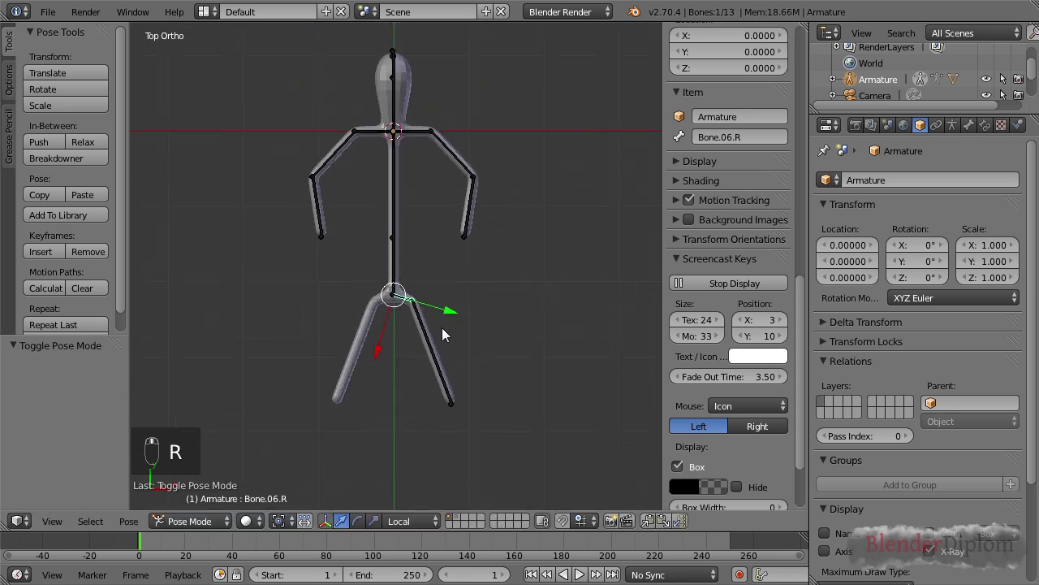
{"action": "left_click_drag", "start_coordinate": [434, 341], "coordinate": [408, 282]}
{"action": "key", "text": "r"}
{"action": "key", "text": "r"}
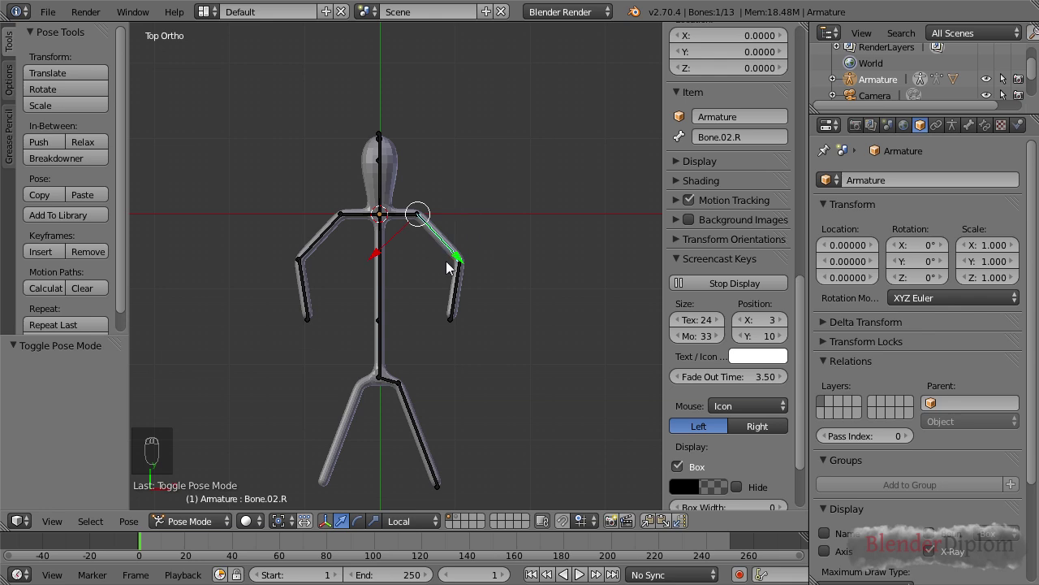
{"action": "key", "text": "r"}
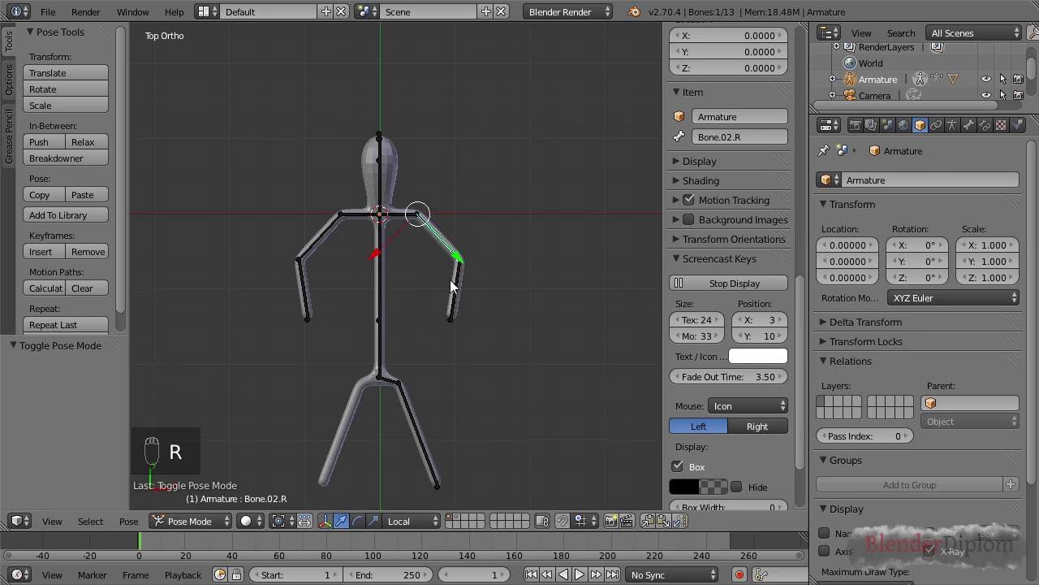
Switch the viewport to an empty scene layer so no objects show
{"action": "left_click_drag", "start_coordinate": [399, 155], "coordinate": [875, 287]}
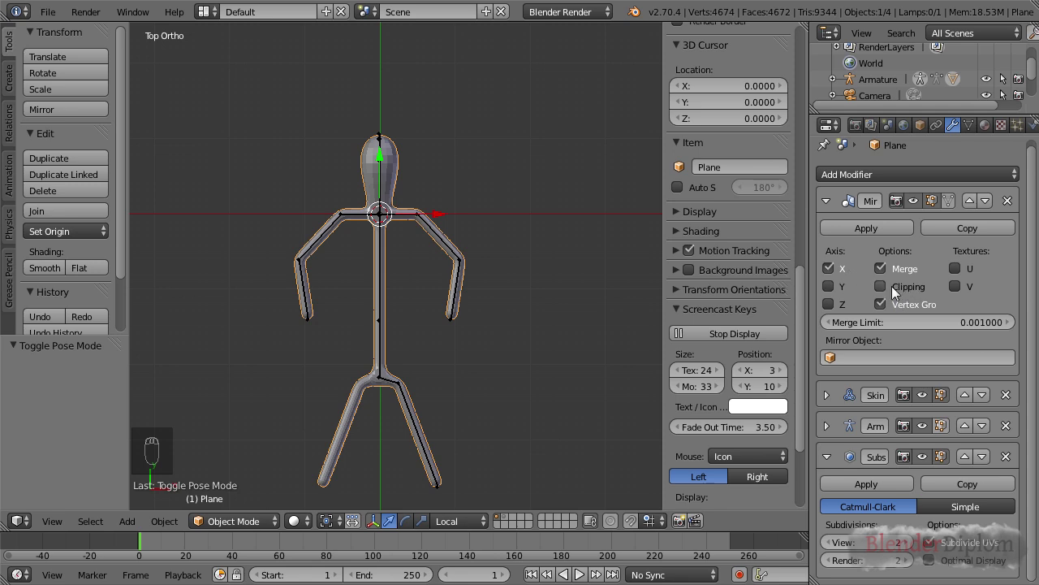
{"action": "left_click_drag", "start_coordinate": [889, 268], "coordinate": [879, 275]}
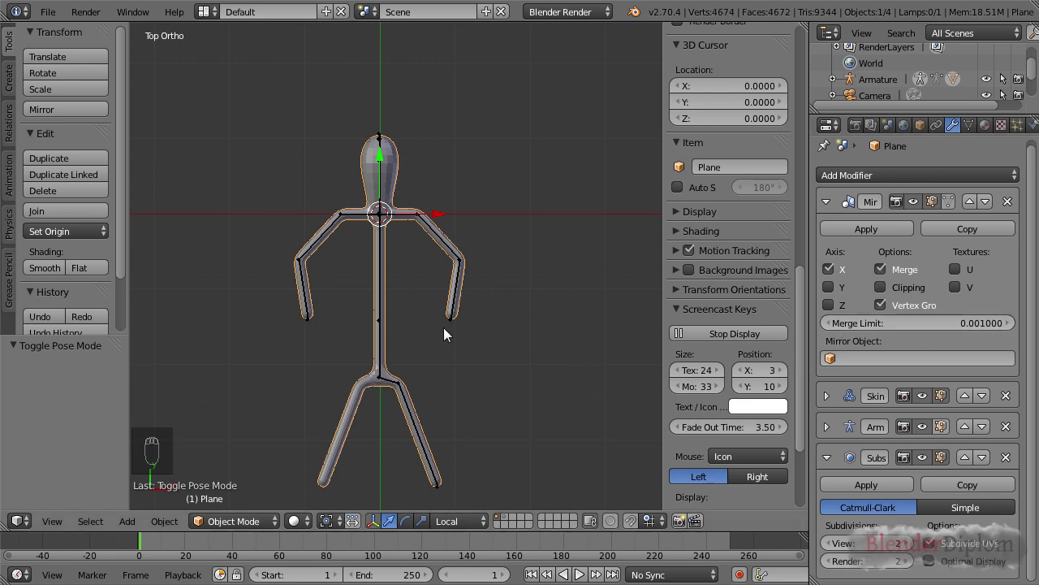
{"action": "left_click", "coordinate": [518, 522]}
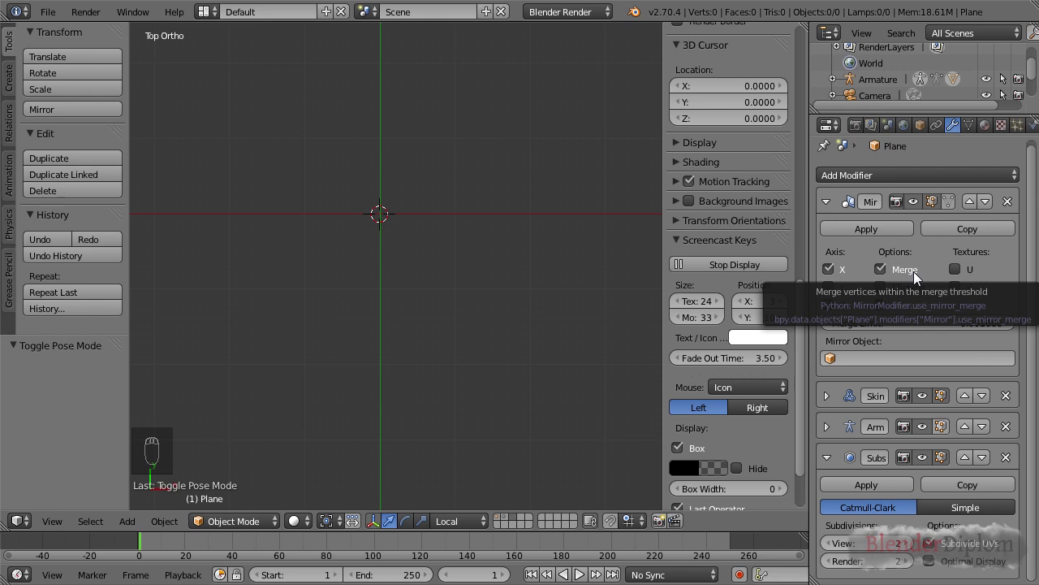
Add a new plane at the scene centre with a Mirror modifier and offset its mesh along X
{"action": "key", "text": "shift+c"}
{"action": "key", "text": "shift+a"}
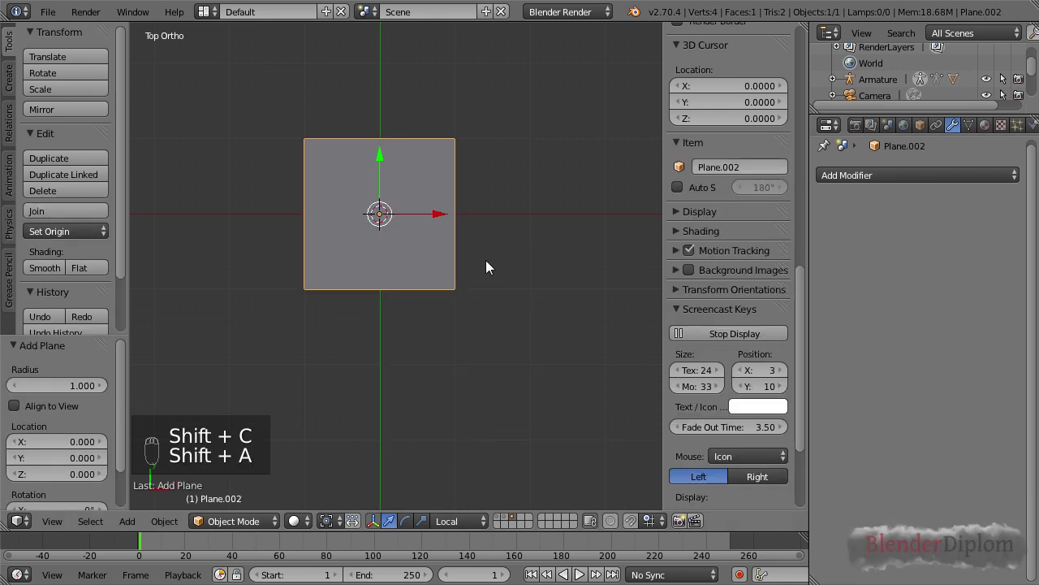
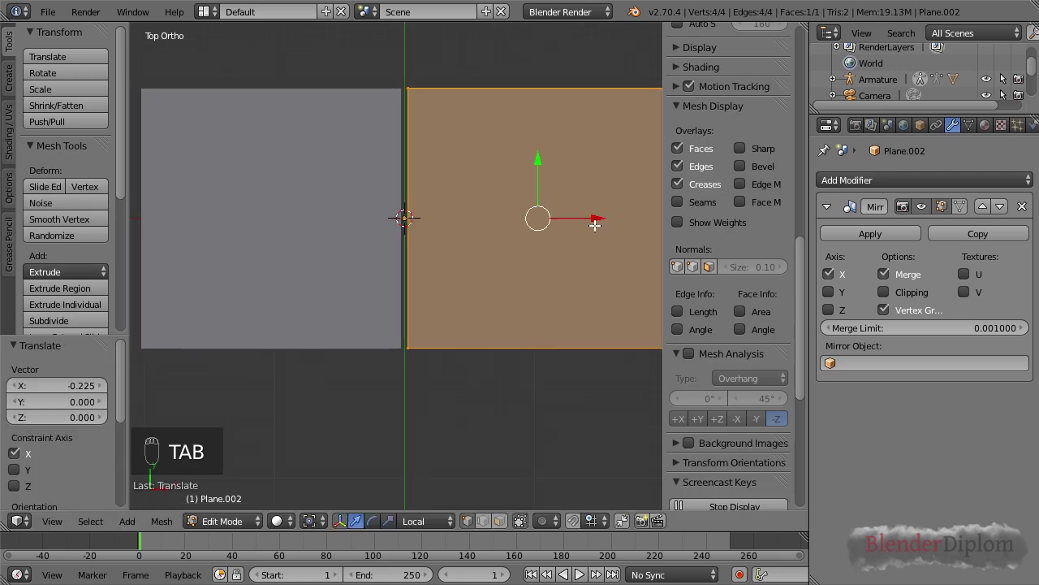
{"action": "key", "text": "Tab"}
Inspect the mirror seam up close, then pull back to see both mirrored halves
{"action": "left_click_drag", "start_coordinate": [419, 297], "coordinate": [436, 241]}
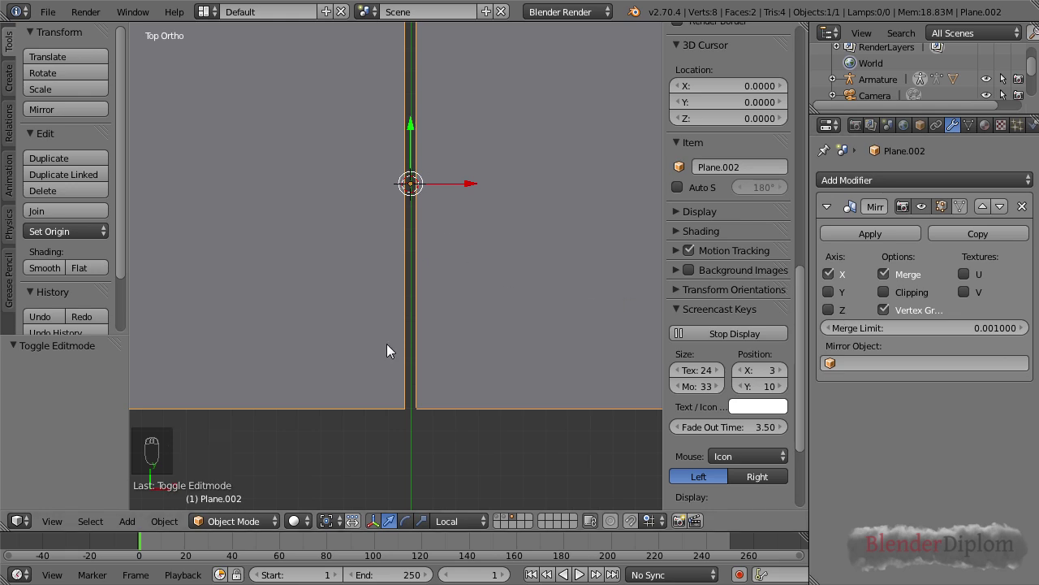
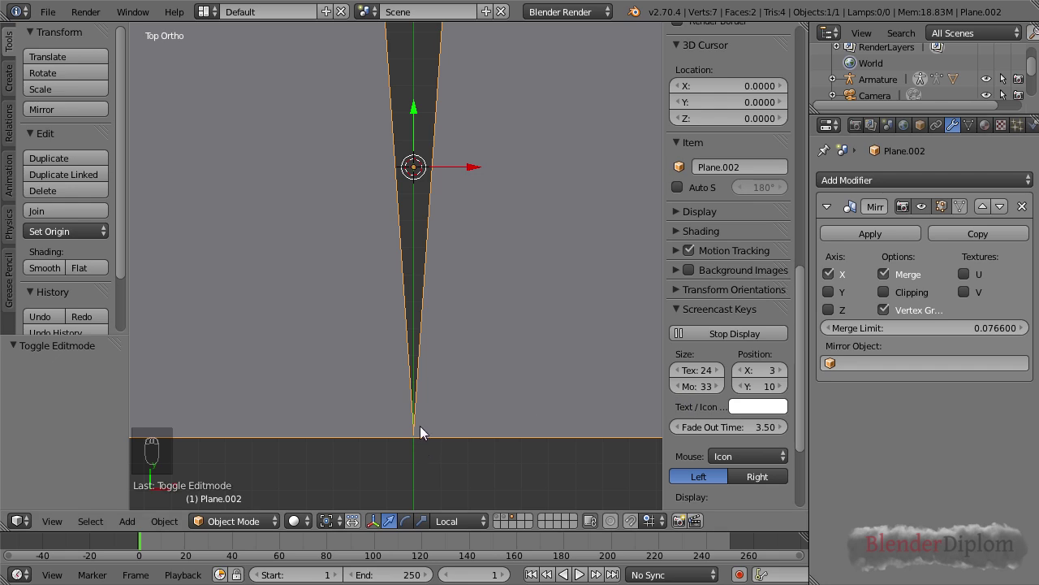
{"action": "left_click_drag", "start_coordinate": [434, 325], "coordinate": [426, 253]}
{"action": "left_click_drag", "start_coordinate": [426, 295], "coordinate": [457, 410]}
{"action": "left_click_drag", "start_coordinate": [454, 353], "coordinate": [380, 397]}
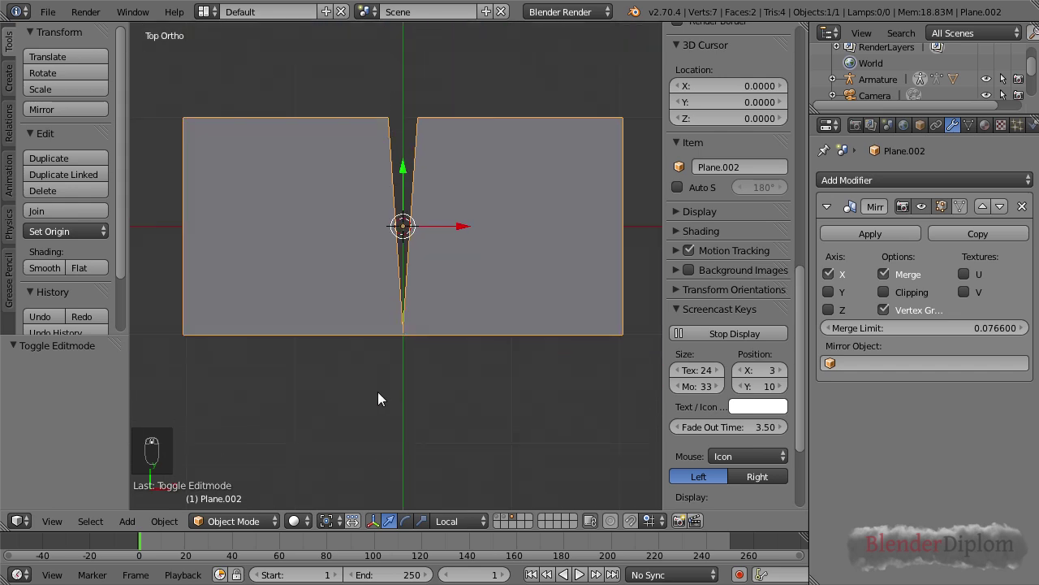
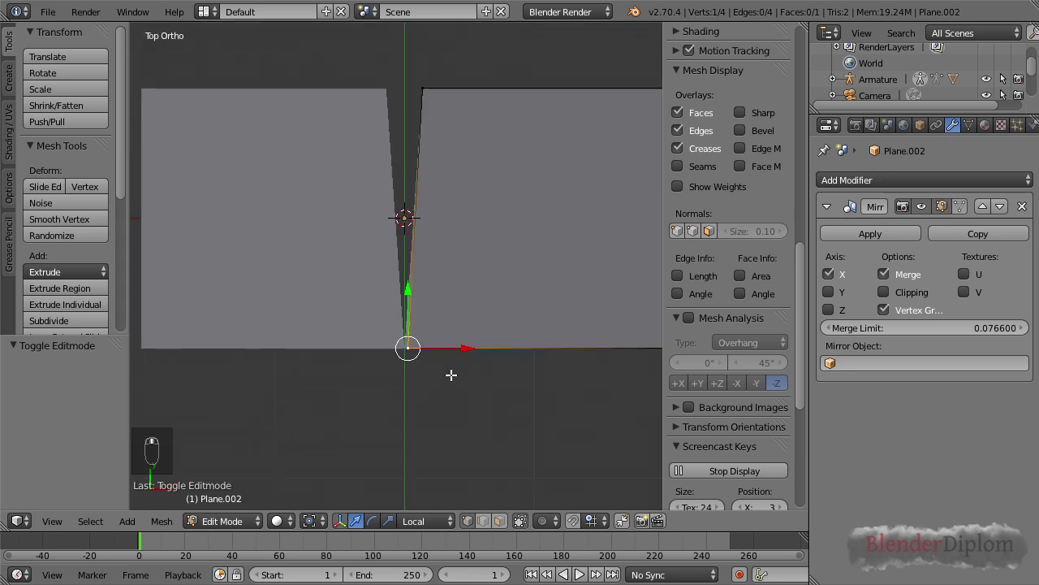
Enter Edit Mode on Plane.002 to see the whole mirrored plane
{"action": "key", "text": "Tab"}
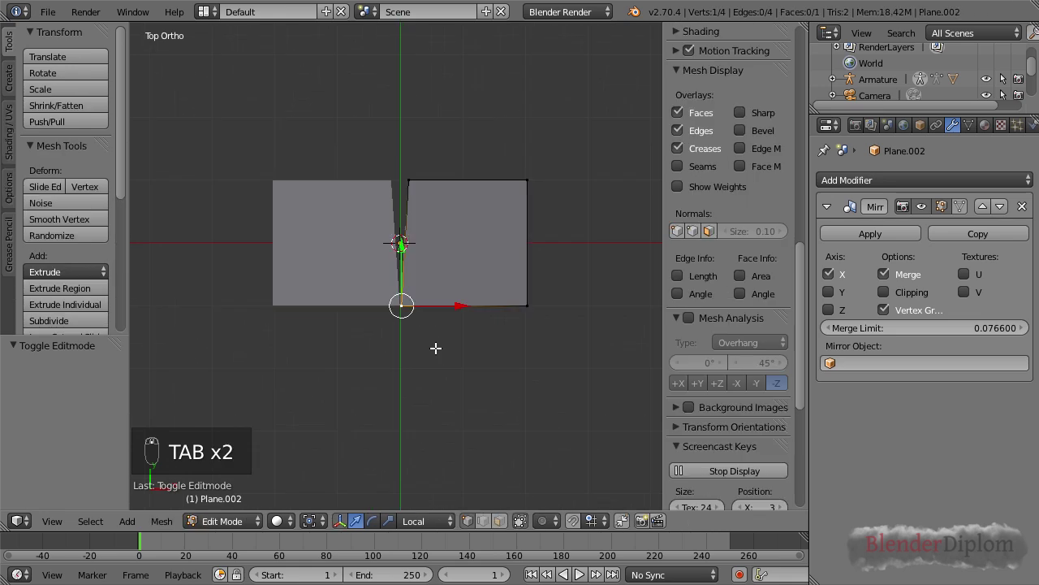
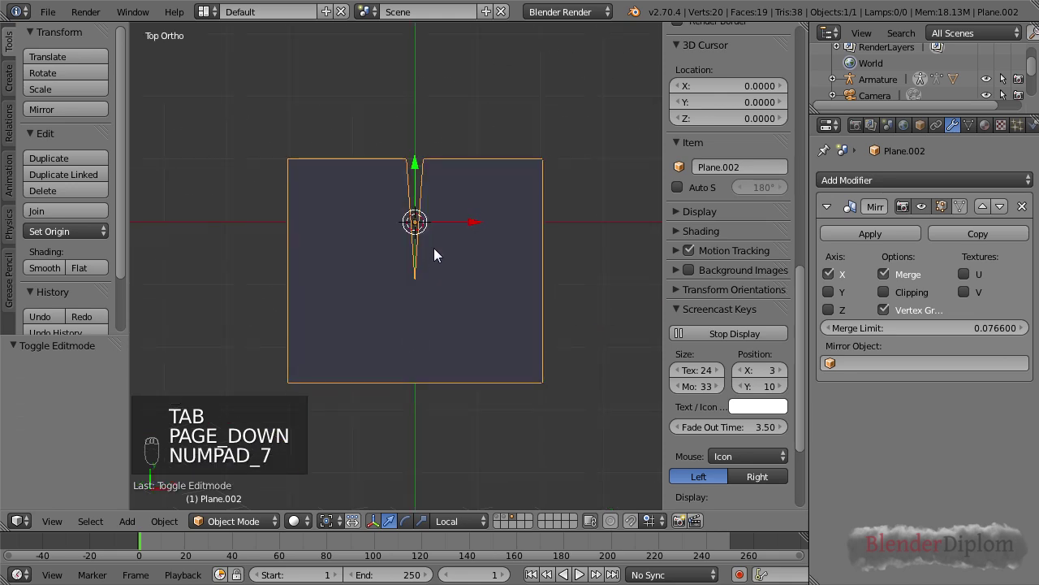
Smooth the plane with a Subdivision Surface modifier (Ctrl+2) and inspect the seam in Edit Mode
{"action": "key", "text": "ctrl+2"}
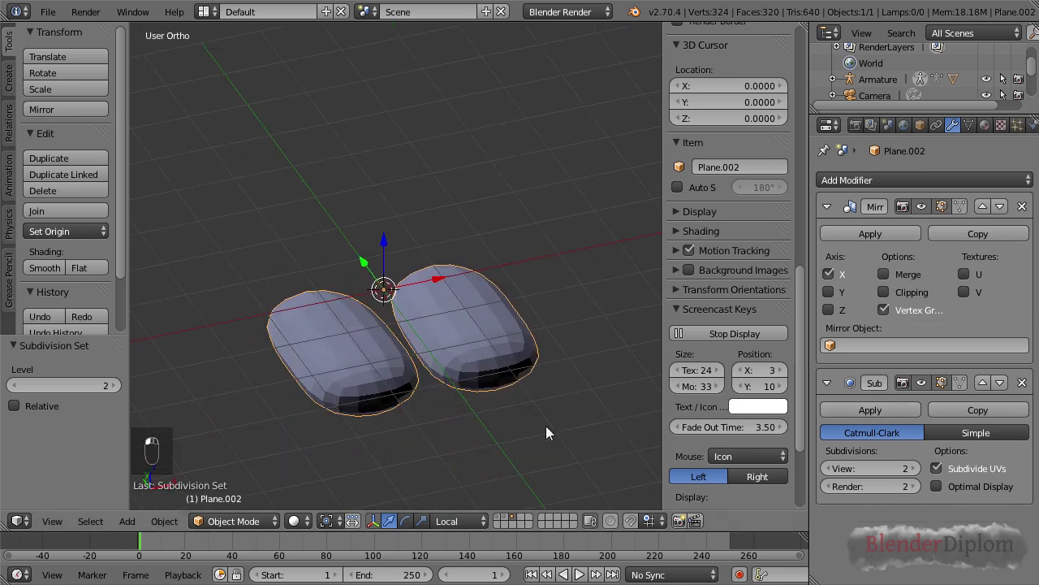
{"action": "left_click_drag", "start_coordinate": [542, 429], "coordinate": [534, 382]}
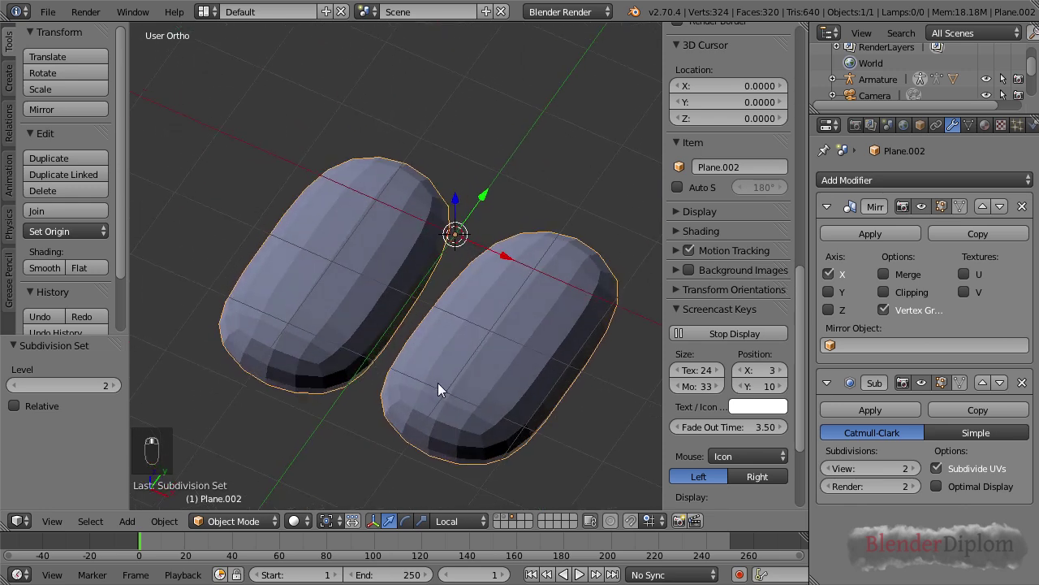
{"action": "key", "text": "Tab"}
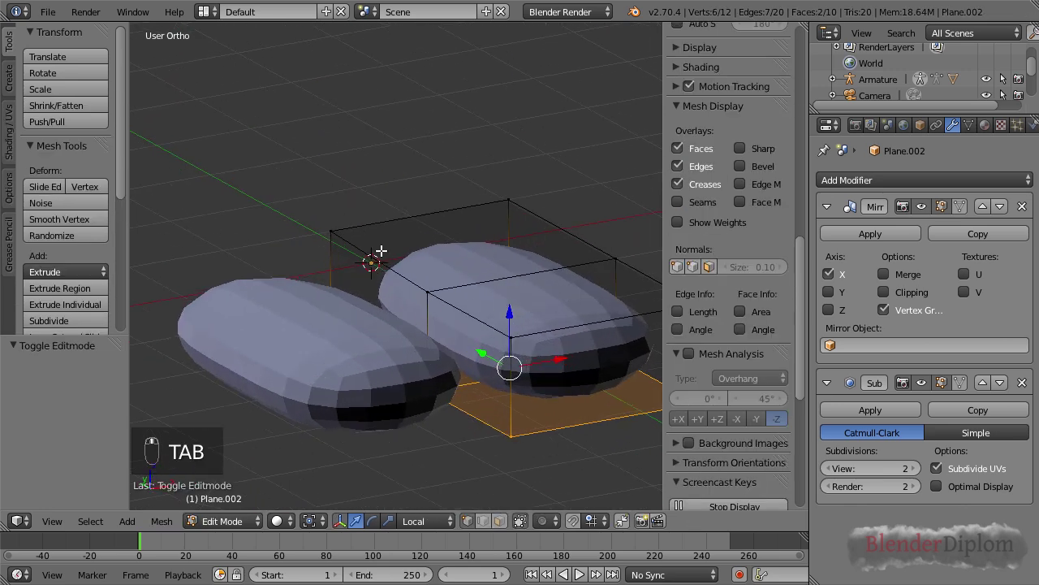
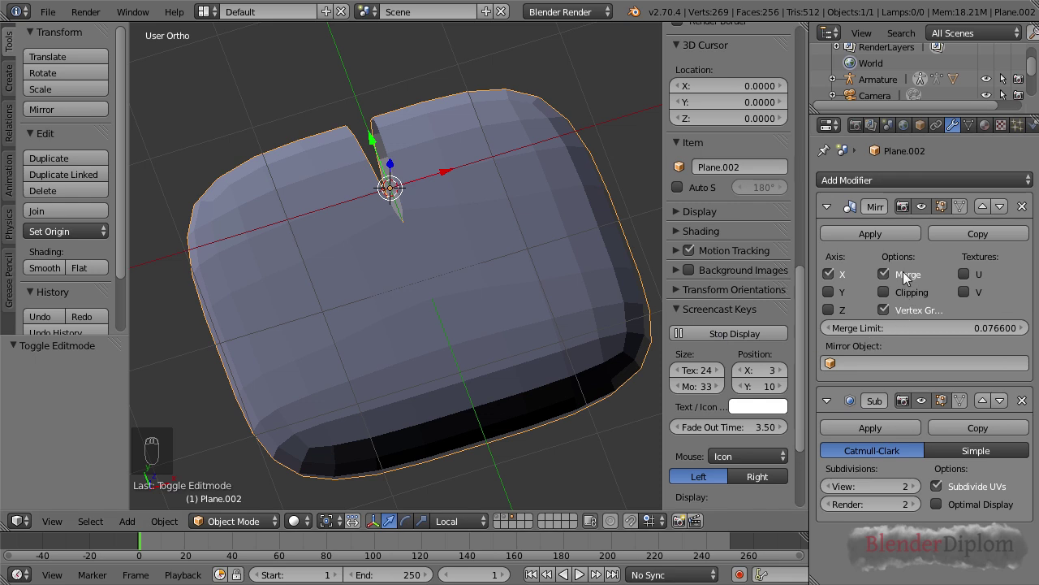
{"action": "left_click_drag", "start_coordinate": [904, 275], "coordinate": [404, 272]}
Toggle the Mirror modifier's Merge off and back on to show the halves welding
{"action": "left_click", "coordinate": [404, 272]}
{"action": "left_click_drag", "start_coordinate": [412, 283], "coordinate": [459, 378]}
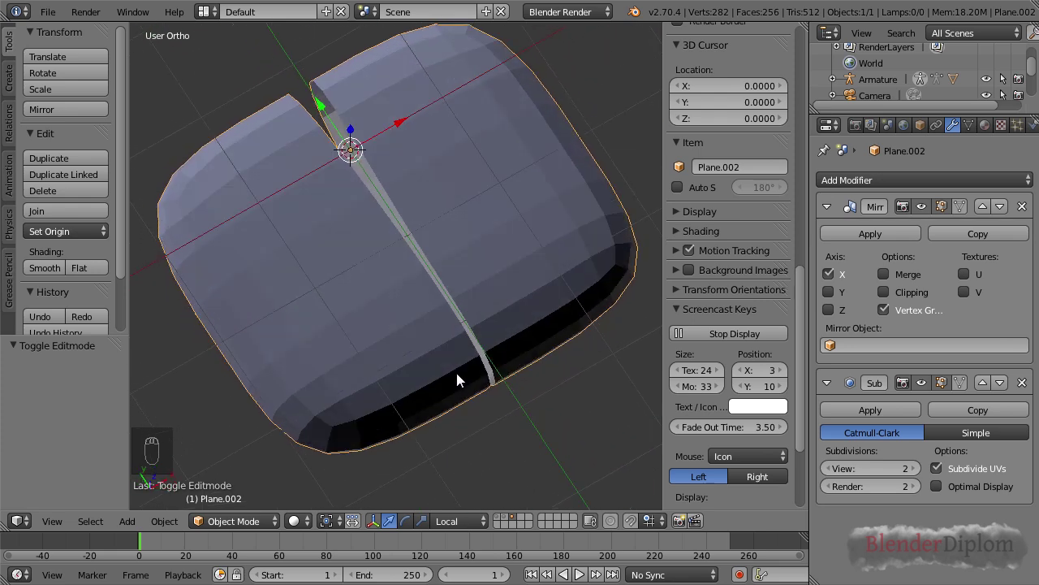
{"action": "key", "text": "ctrl+z"}
{"action": "left_click", "coordinate": [886, 273]}
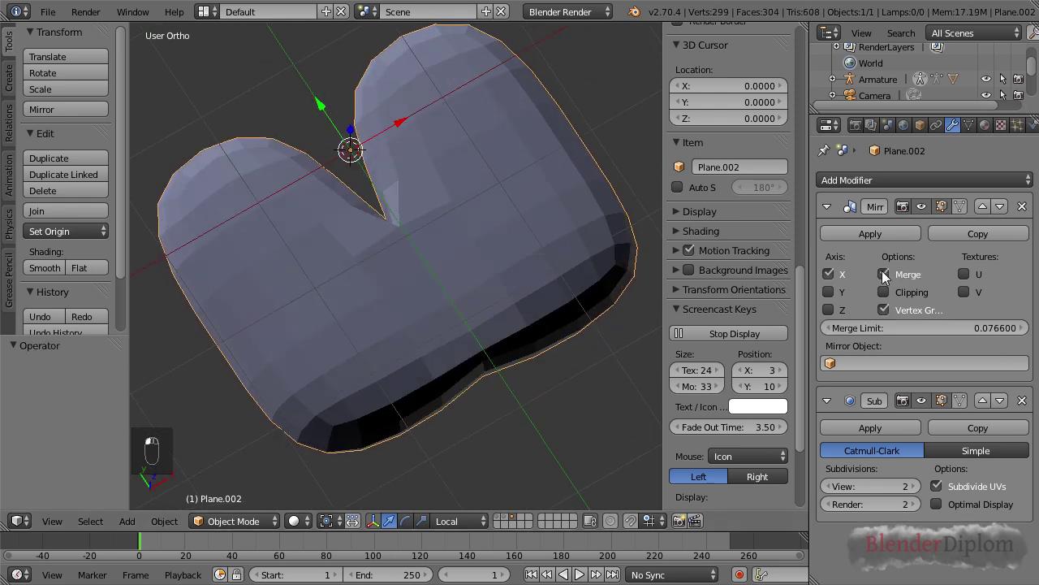
{"action": "left_click_drag", "start_coordinate": [471, 334], "coordinate": [482, 325]}
{"action": "key", "text": "z"}
{"action": "key", "text": "Tab"}
Select the face at the mirror seam, return to Object Mode and view the merged lobes
{"action": "key", "text": "ctrl+Tab"}
{"action": "key", "text": "z"}
{"action": "middle_click", "coordinate": [479, 328]}
{"action": "key", "text": "z"}
{"action": "left_click", "coordinate": [469, 288]}
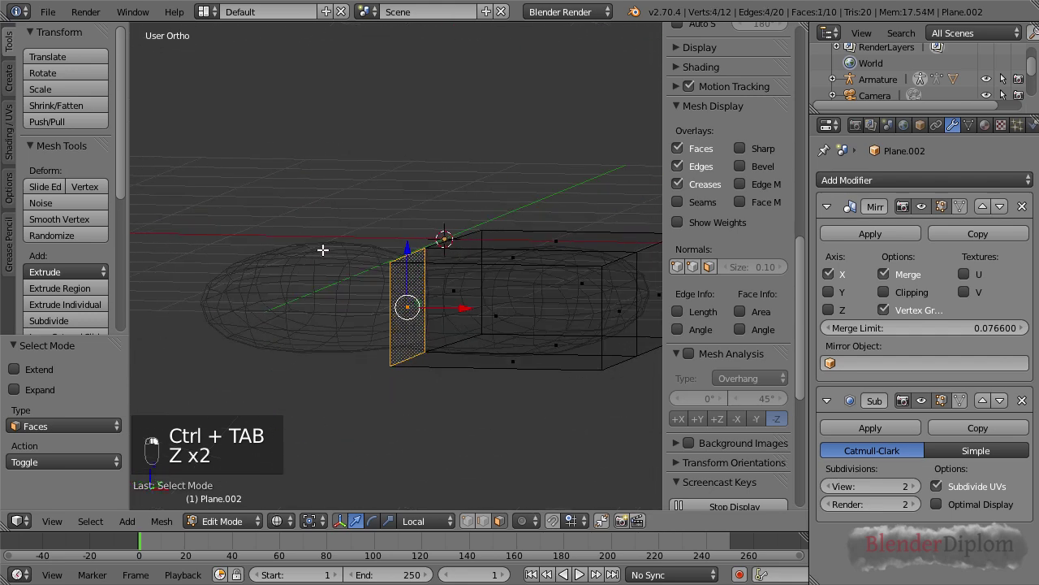
{"action": "key", "text": "z"}
{"action": "key", "text": "Tab"}
{"action": "left_click_drag", "start_coordinate": [356, 307], "coordinate": [439, 338]}
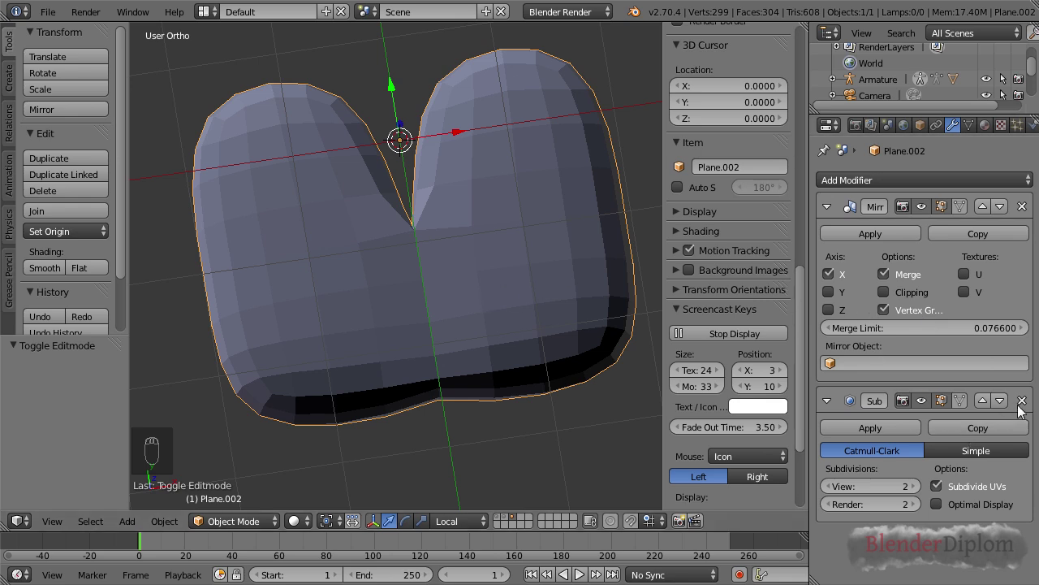
Delete the Subdivision Surface modifier, enable Clipping and disable Merge on the mirror
{"action": "left_click", "coordinate": [1024, 407]}
{"action": "key", "text": "ctrl+z"}
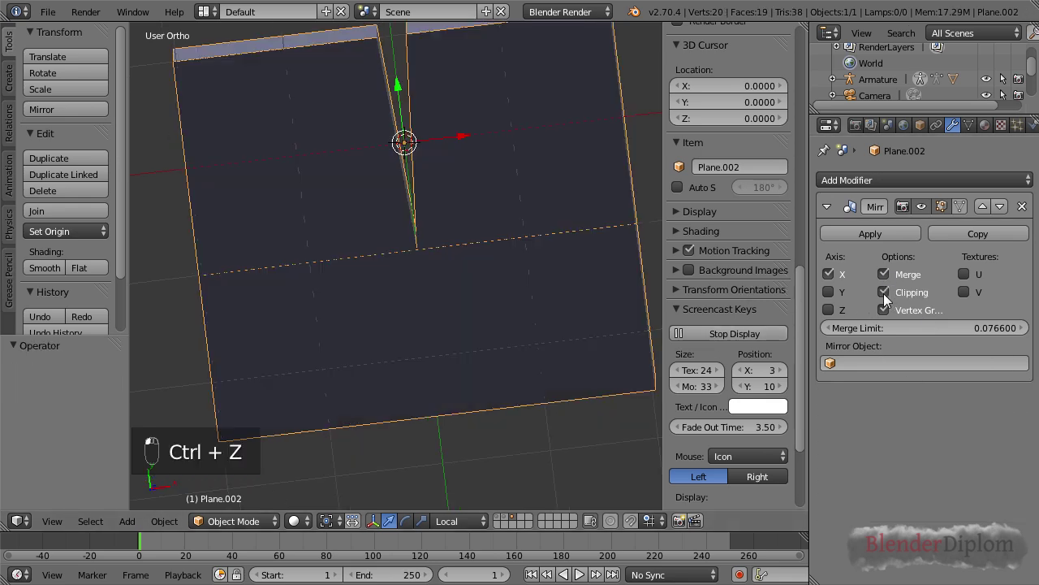
{"action": "key", "text": "Tab"}
{"action": "left_click_drag", "start_coordinate": [447, 314], "coordinate": [468, 325]}
{"action": "key", "text": "z"}
Apply the Mirror modifier and run Remove Doubles to weld the 4 duplicate centre vertices
{"action": "key", "text": "a"}
{"action": "key", "text": "b"}
{"action": "left_click_drag", "start_coordinate": [479, 327], "coordinate": [553, 333]}
{"action": "key", "text": "Tab"}
{"action": "left_click_drag", "start_coordinate": [511, 320], "coordinate": [519, 277]}
{"action": "key", "text": "z"}
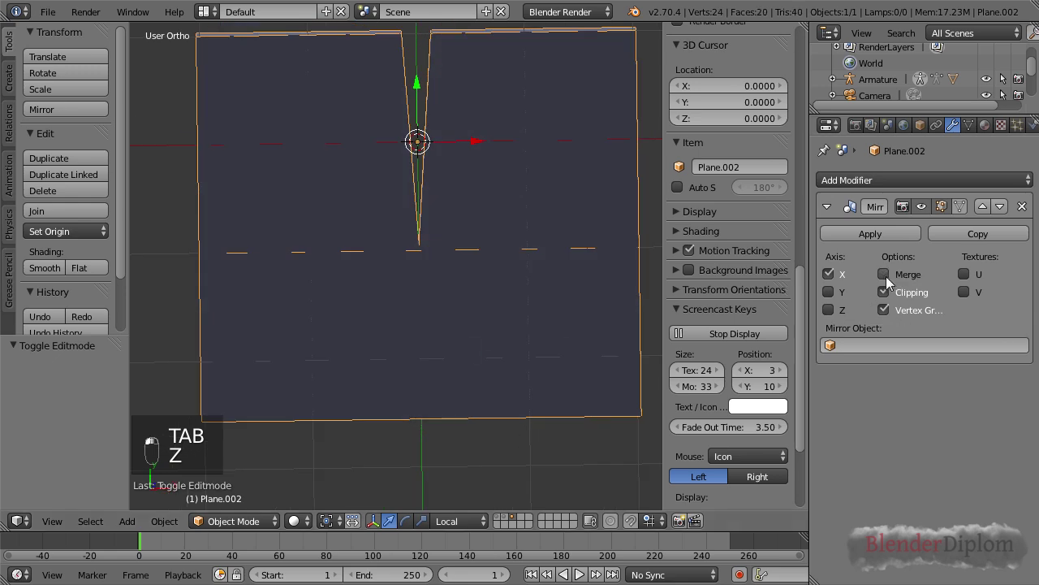
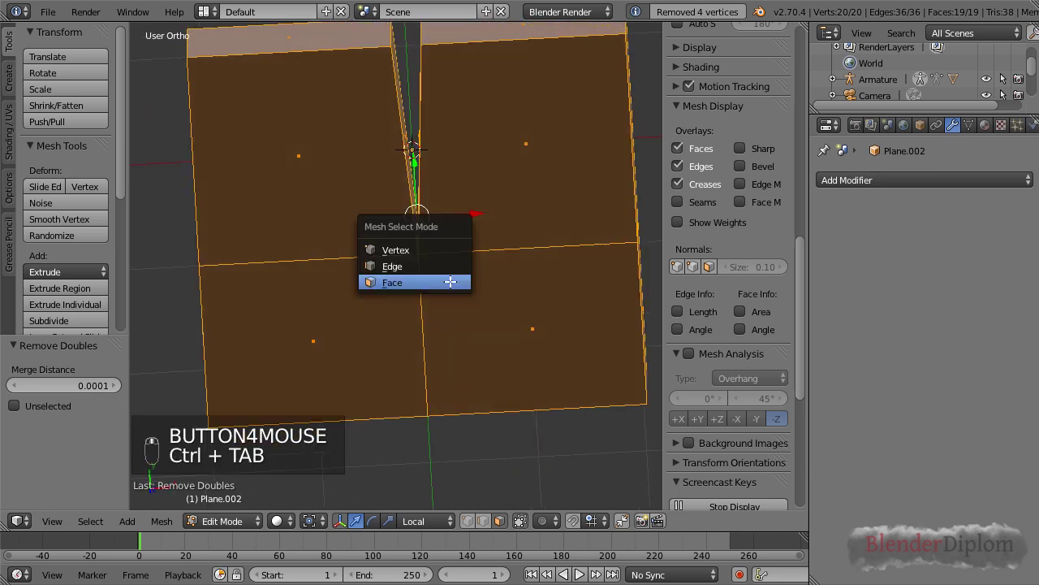
Check the welded 20-vertex mesh in vertex select mode
{"action": "middle_click", "coordinate": [454, 275]}
{"action": "middle_click", "coordinate": [411, 285]}
{"action": "key", "text": "z"}
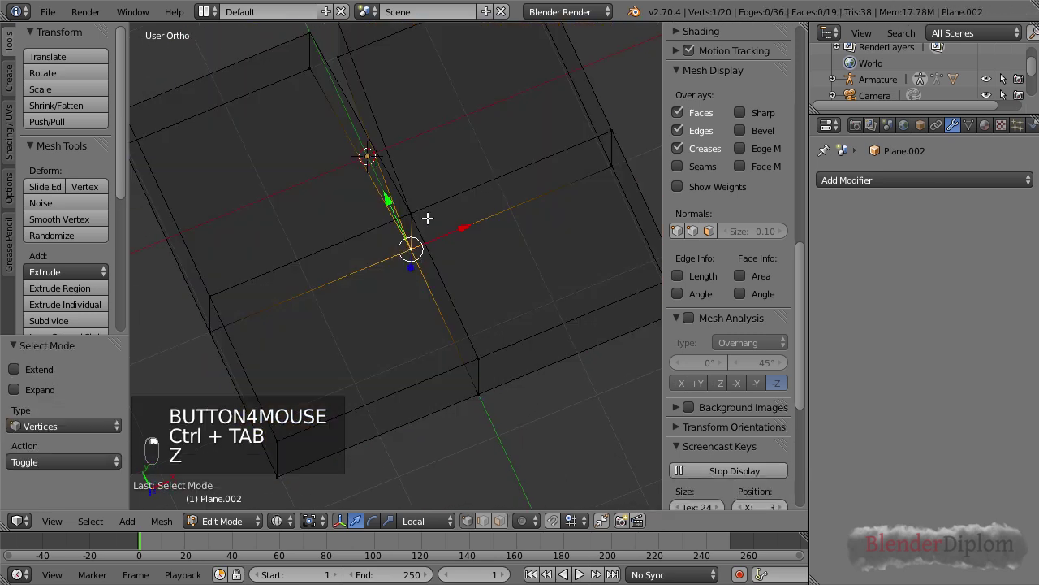
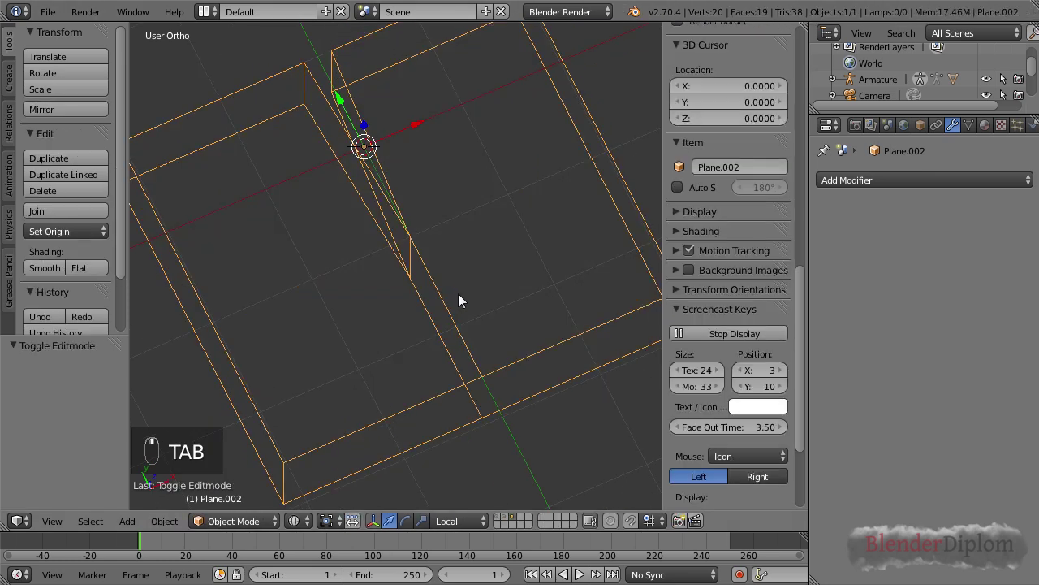
Return to Object Mode, pull the view back and bring up the Add menu for an Empty
{"action": "key", "text": "Tab"}
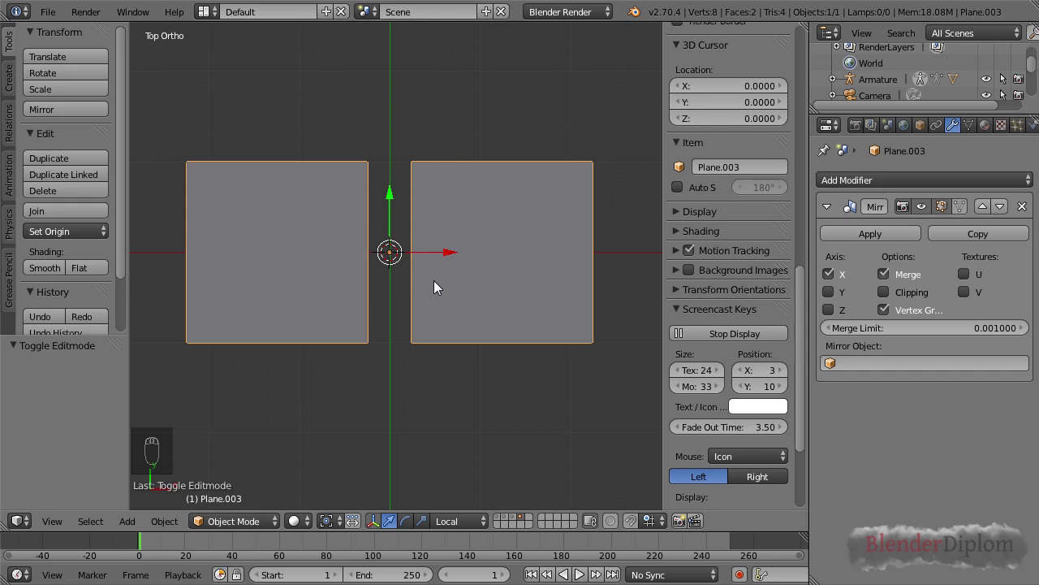
{"action": "left_click_drag", "start_coordinate": [456, 278], "coordinate": [429, 287]}
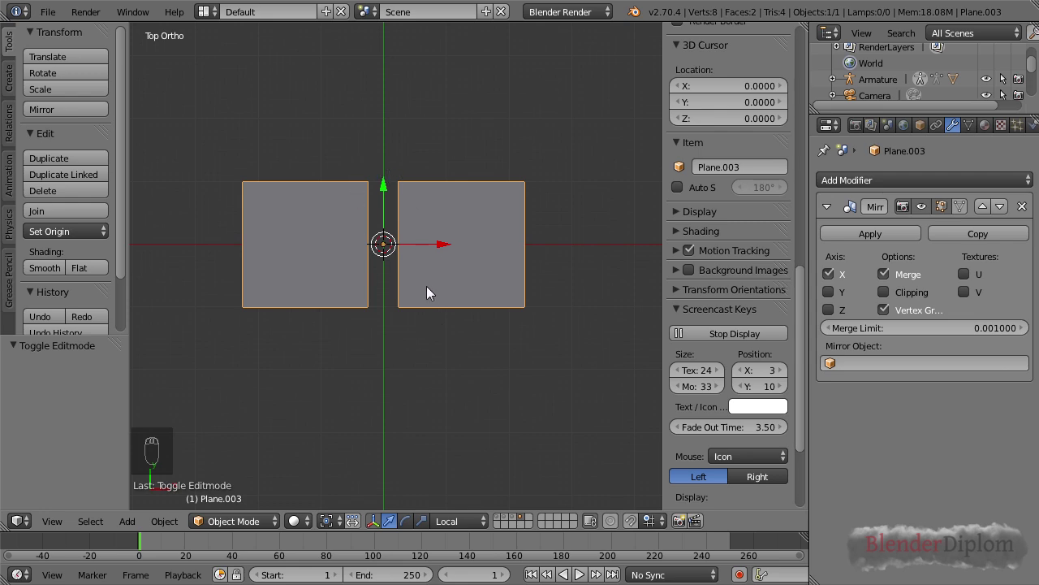
{"action": "key", "text": "shift+a"}
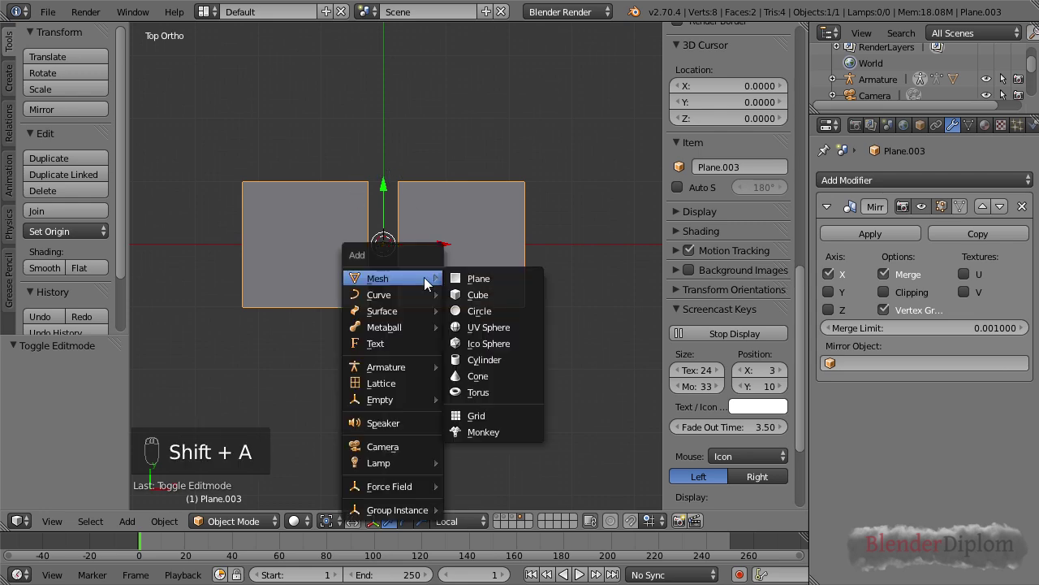
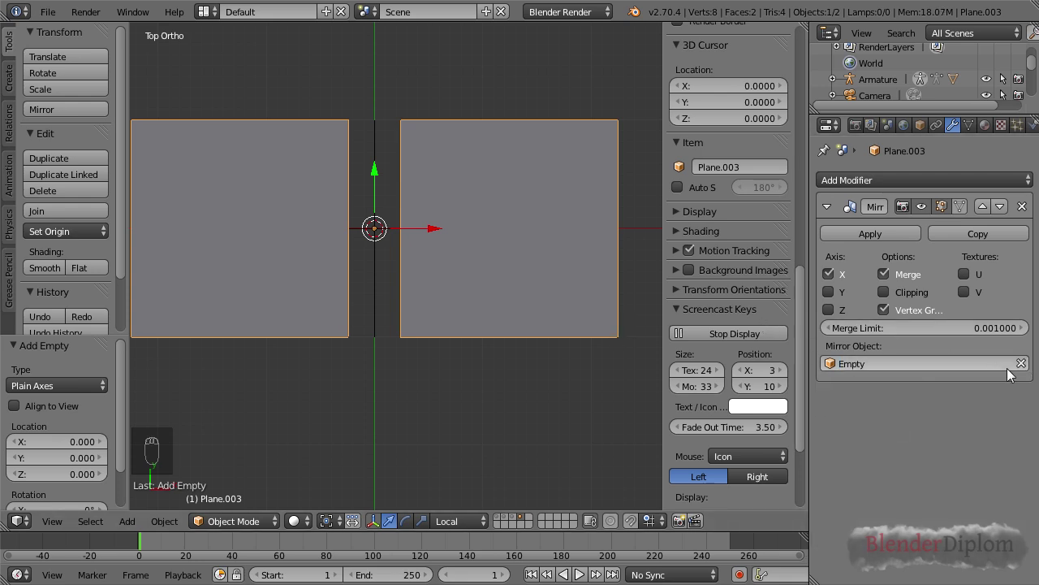
Move the Empty left along X so the mirrored square follows it
{"action": "left_click_drag", "start_coordinate": [377, 150], "coordinate": [391, 234]}
{"action": "left_click_drag", "start_coordinate": [436, 235], "coordinate": [318, 234]}
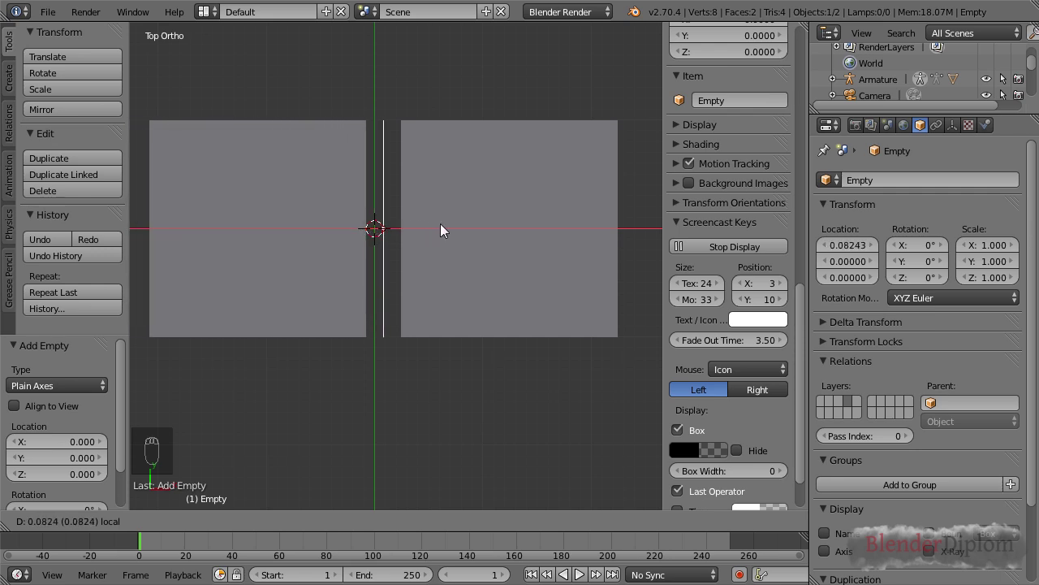
{"action": "left_click_drag", "start_coordinate": [430, 291], "coordinate": [383, 251]}
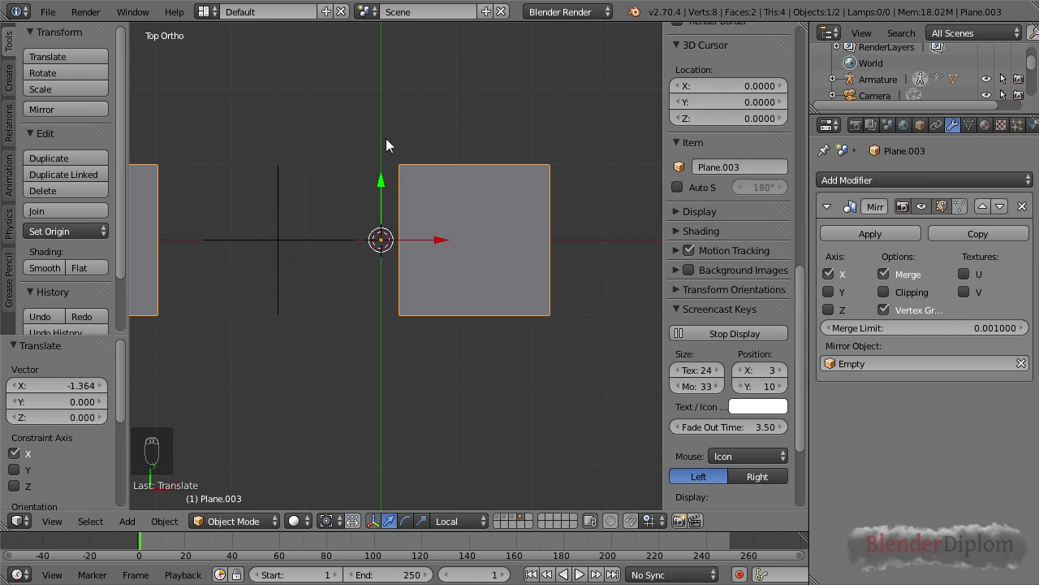
{"action": "left_click_drag", "start_coordinate": [331, 253], "coordinate": [357, 242]}
{"action": "left_click_drag", "start_coordinate": [338, 242], "coordinate": [448, 253]}
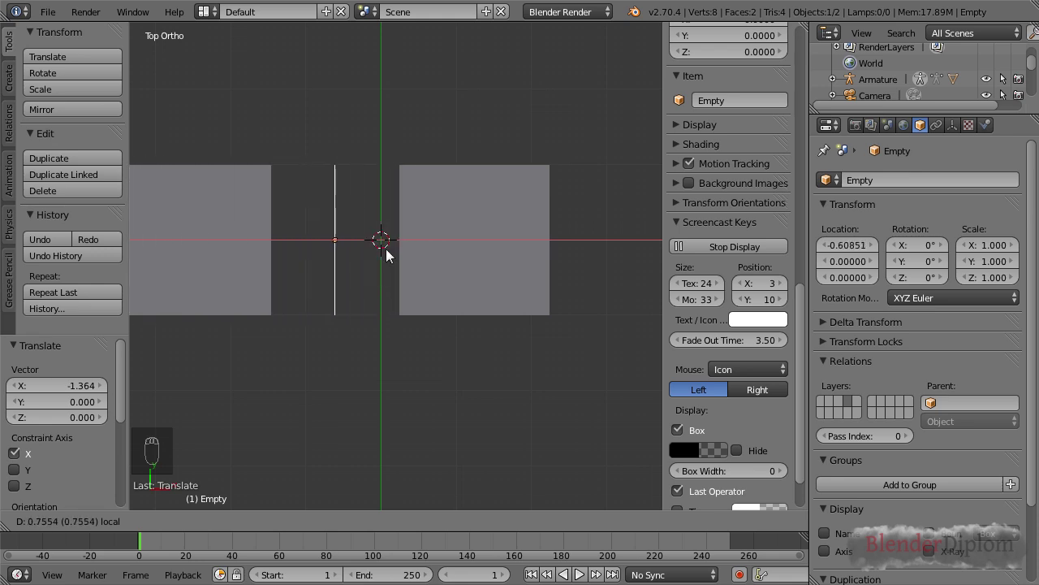
{"action": "left_click_drag", "start_coordinate": [726, 298], "coordinate": [710, 64]}
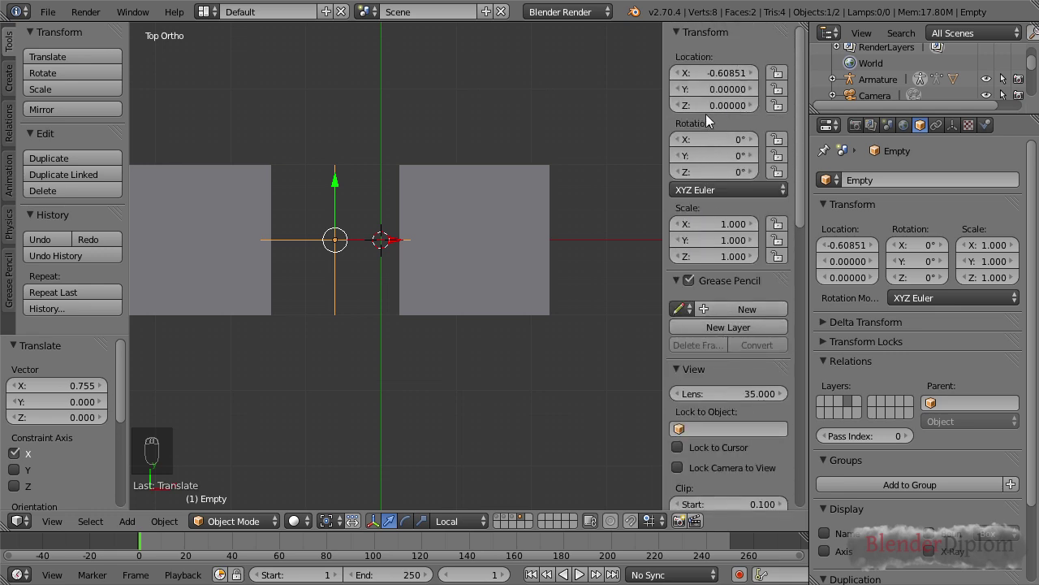
{"action": "left_click_drag", "start_coordinate": [429, 196], "coordinate": [334, 33]}
Try moving the Empty along Y to test the mirror, then cancel
{"action": "left_click_drag", "start_coordinate": [335, 189], "coordinate": [320, 200]}
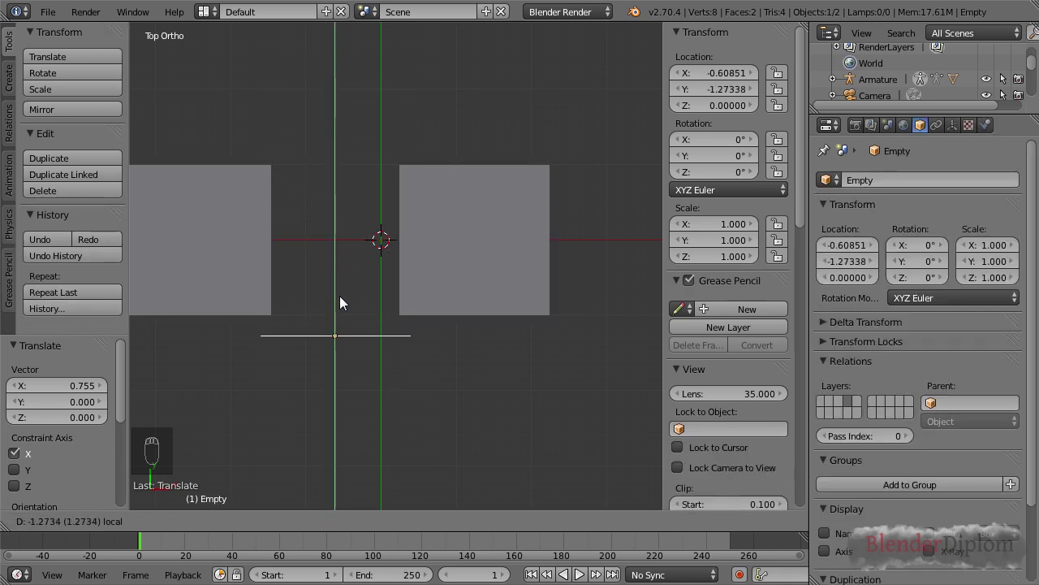
{"action": "left_click_drag", "start_coordinate": [335, 241], "coordinate": [315, 241]}
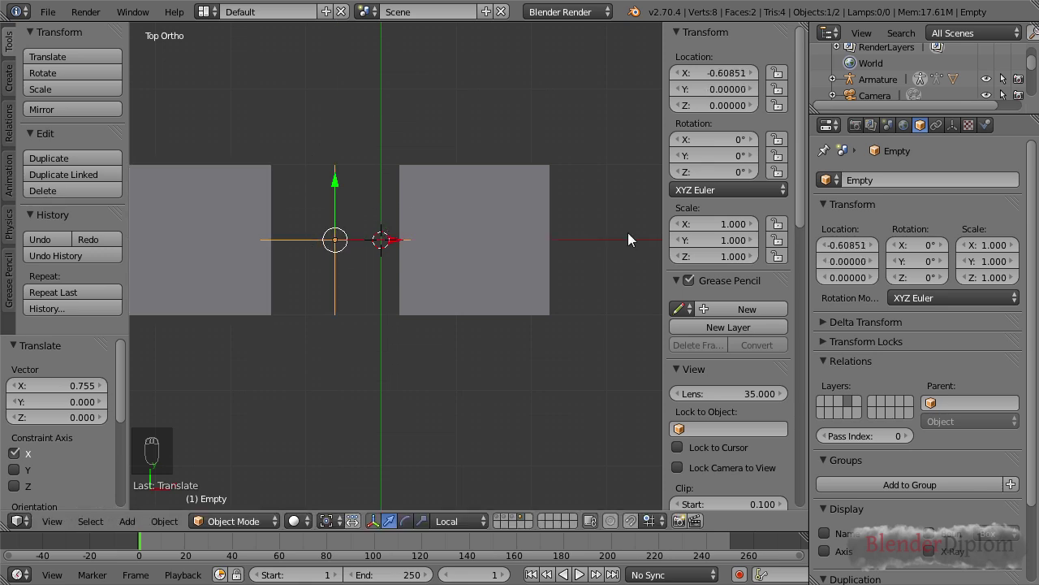
{"action": "left_click_drag", "start_coordinate": [537, 199], "coordinate": [349, 244]}
{"action": "left_click_drag", "start_coordinate": [282, 236], "coordinate": [432, 263]}
{"action": "left_click_drag", "start_coordinate": [396, 242], "coordinate": [421, 271]}
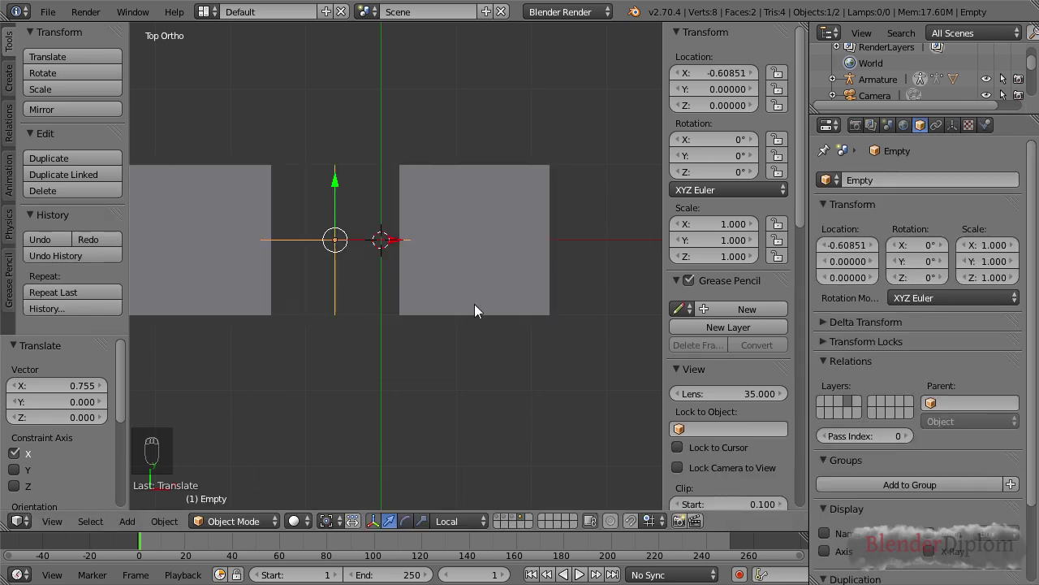
Rotate the plane around its centre to watch the reflection respond, then cancel
{"action": "left_click_drag", "start_coordinate": [477, 308], "coordinate": [478, 270]}
{"action": "left_click_drag", "start_coordinate": [478, 271], "coordinate": [531, 236]}
{"action": "key", "text": "r"}
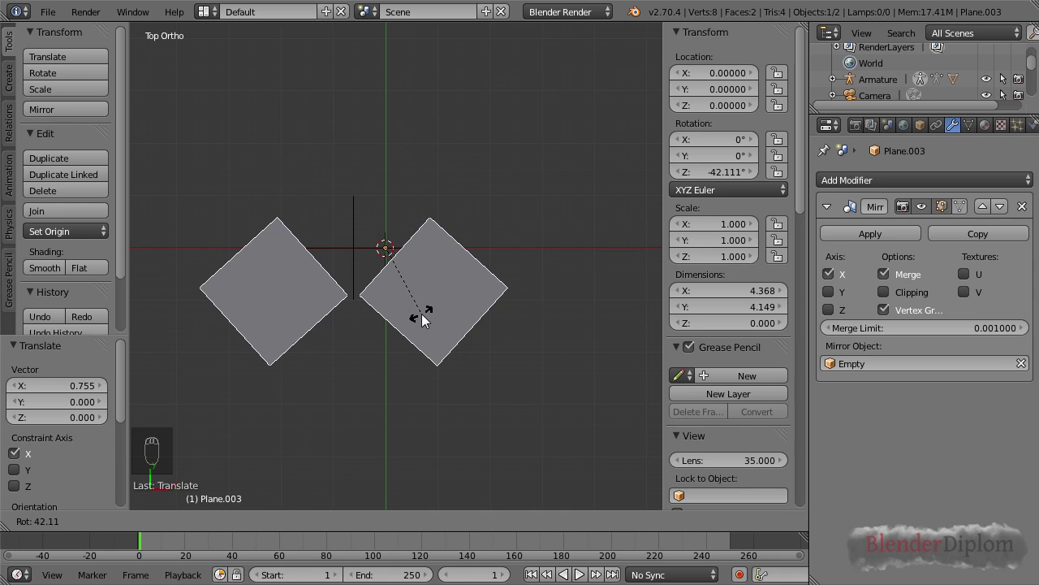
{"action": "key", "text": "r"}
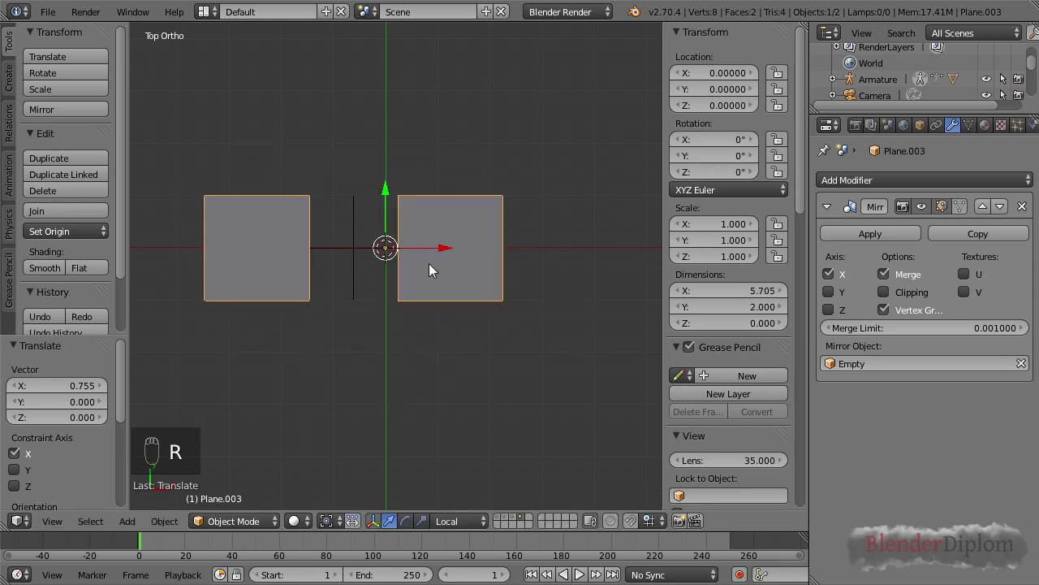